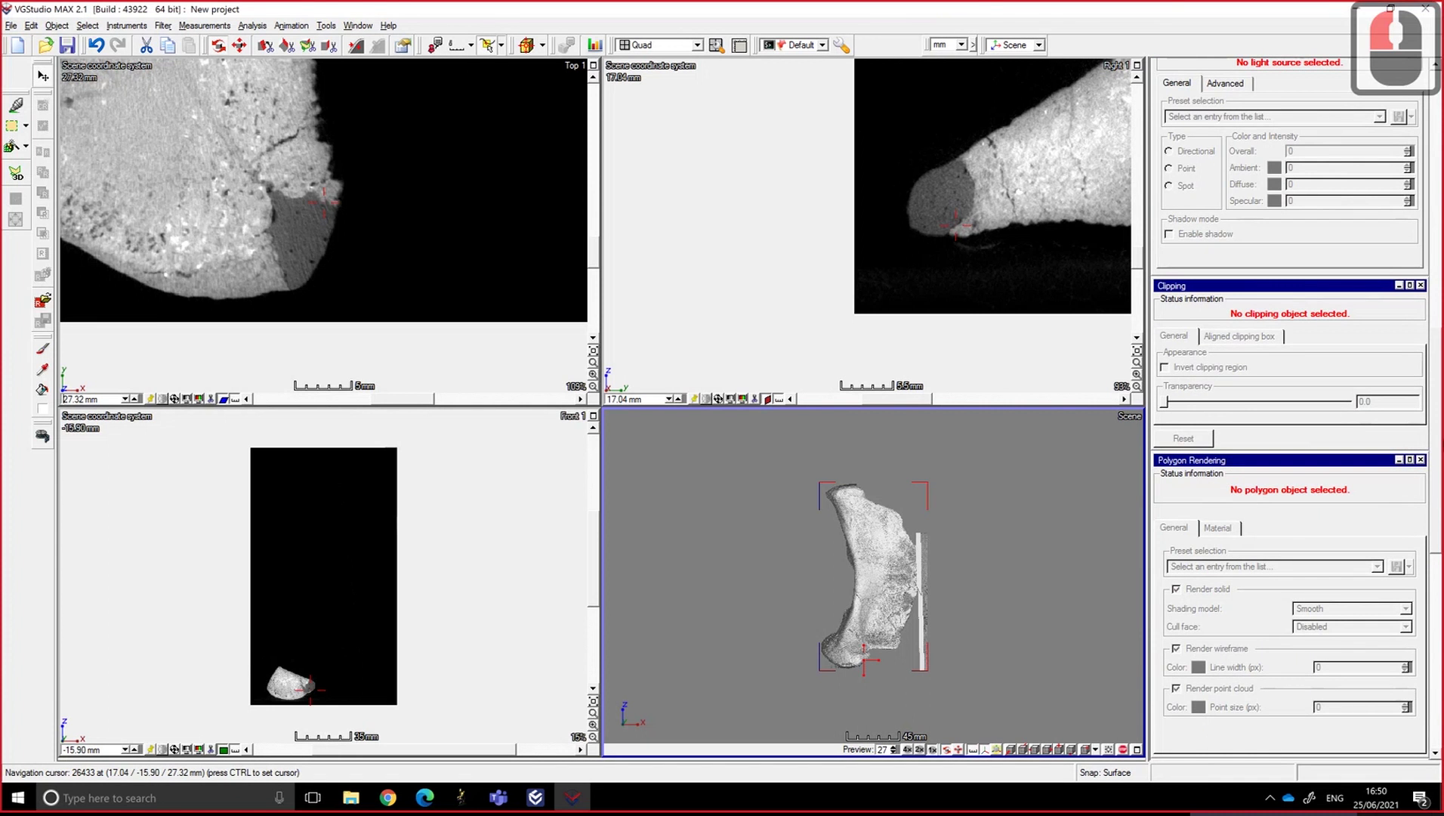
- Adjust the slice and 3D views so the bone fills the 3D view
click(43, 74)
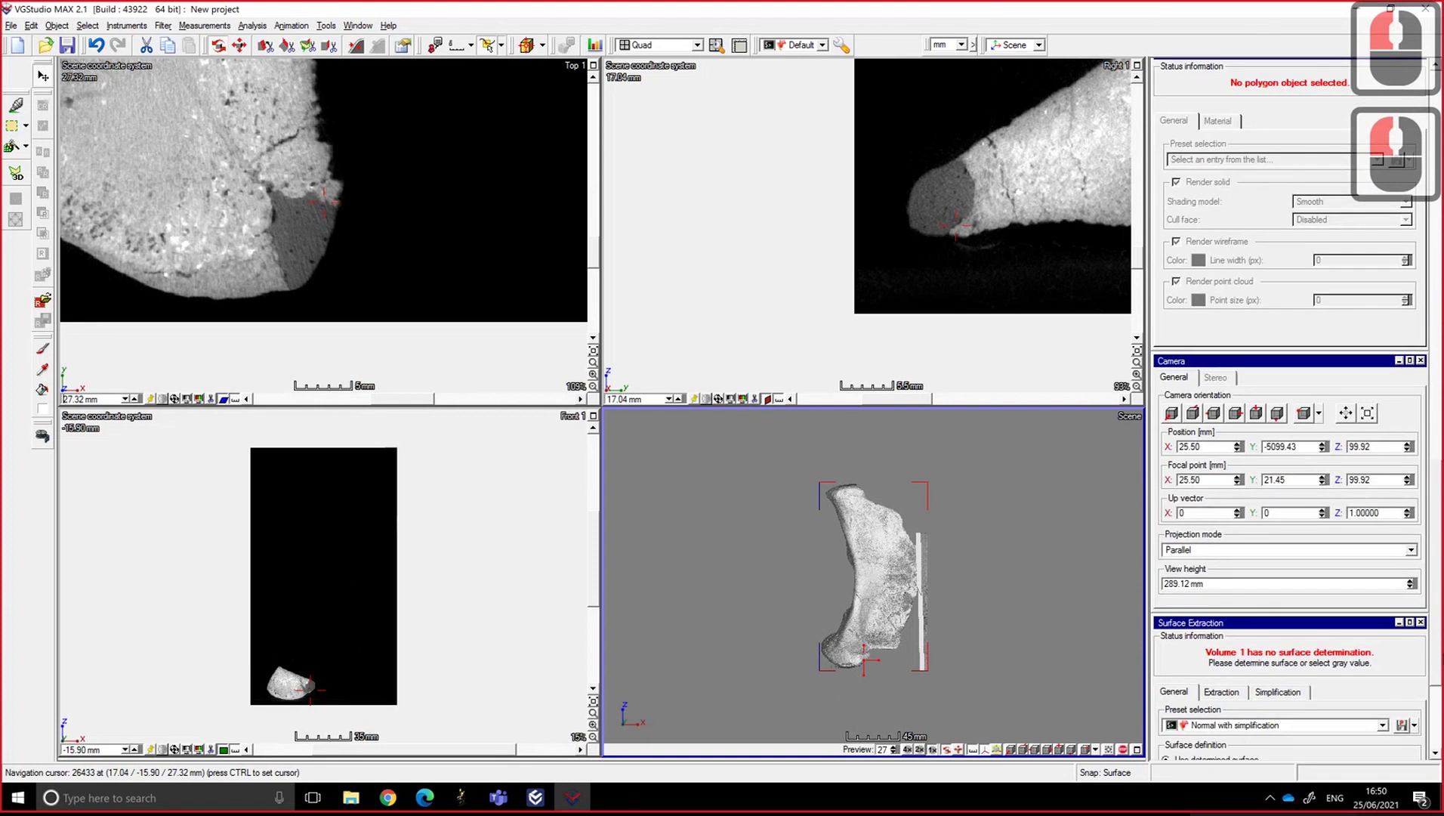
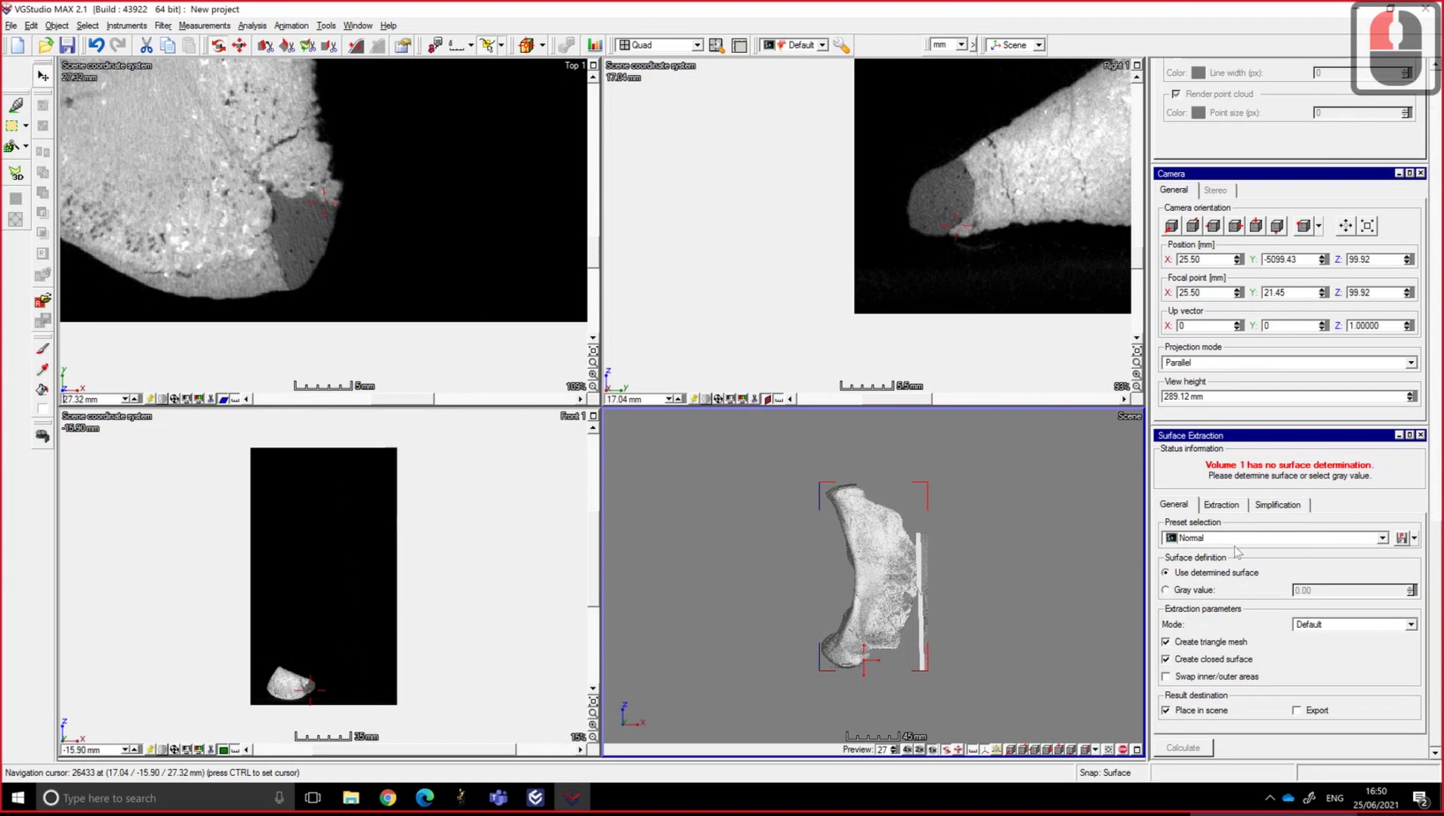
drag(1224, 603, 1209, 583)
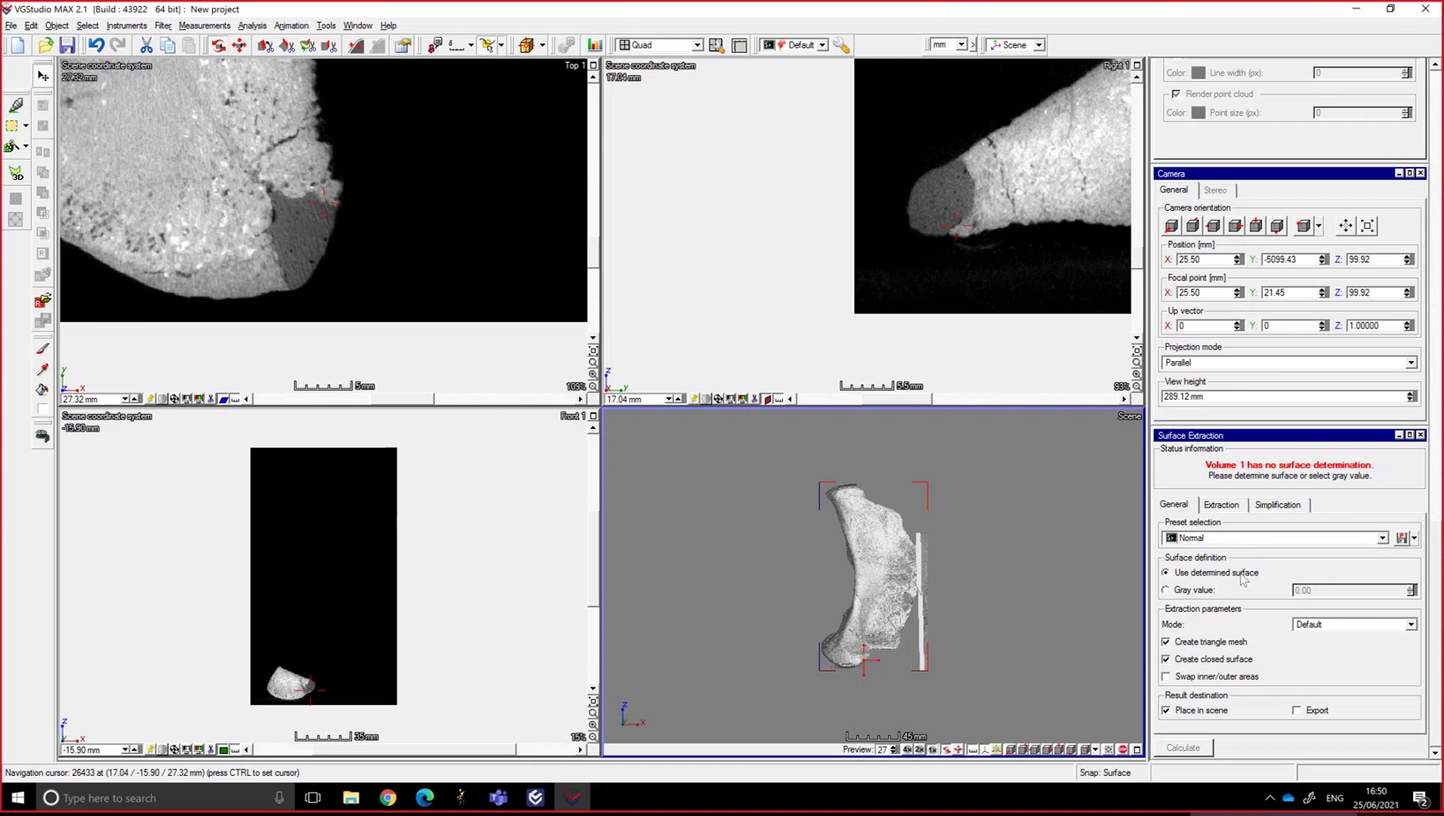
click(1191, 596)
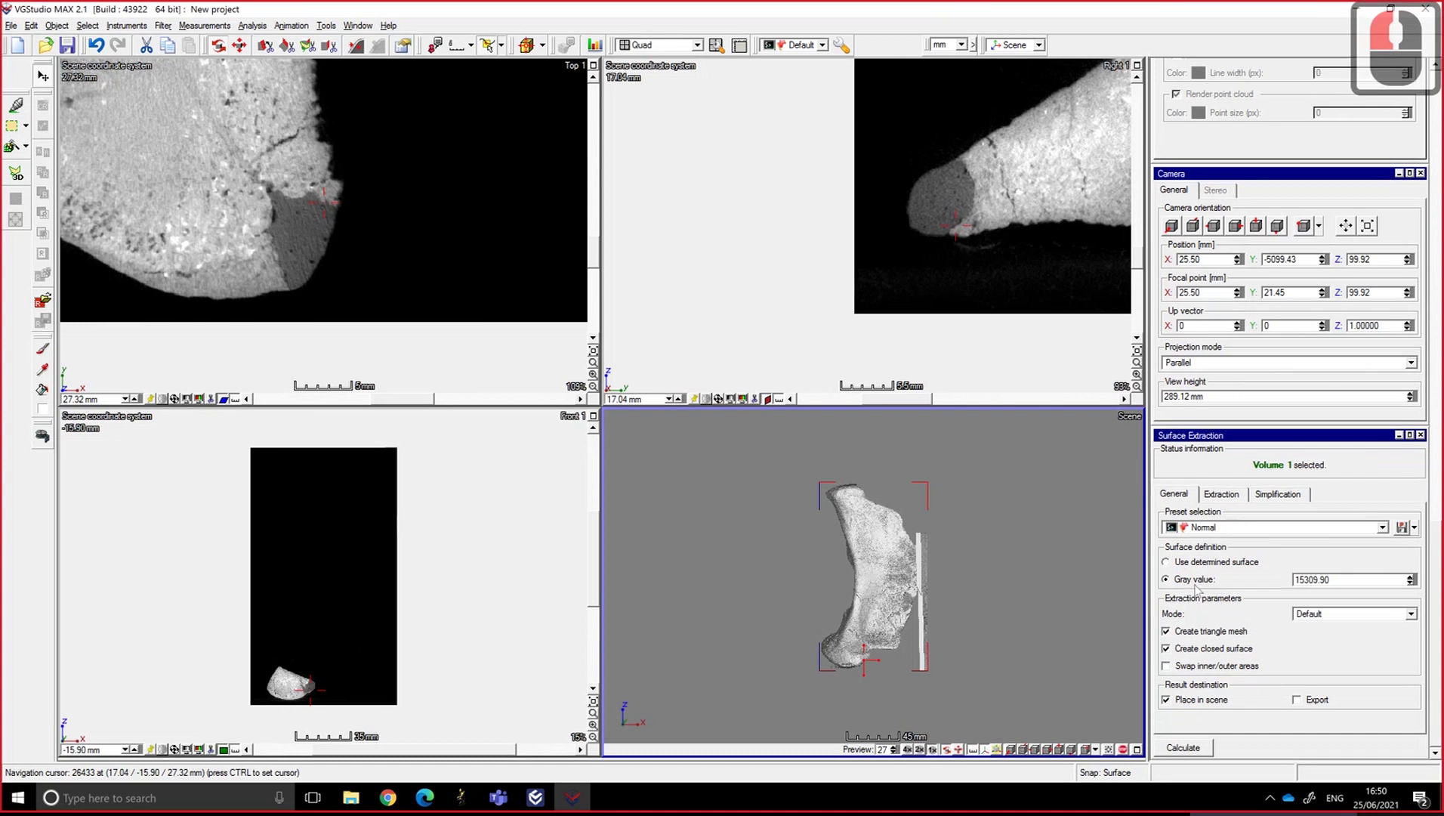
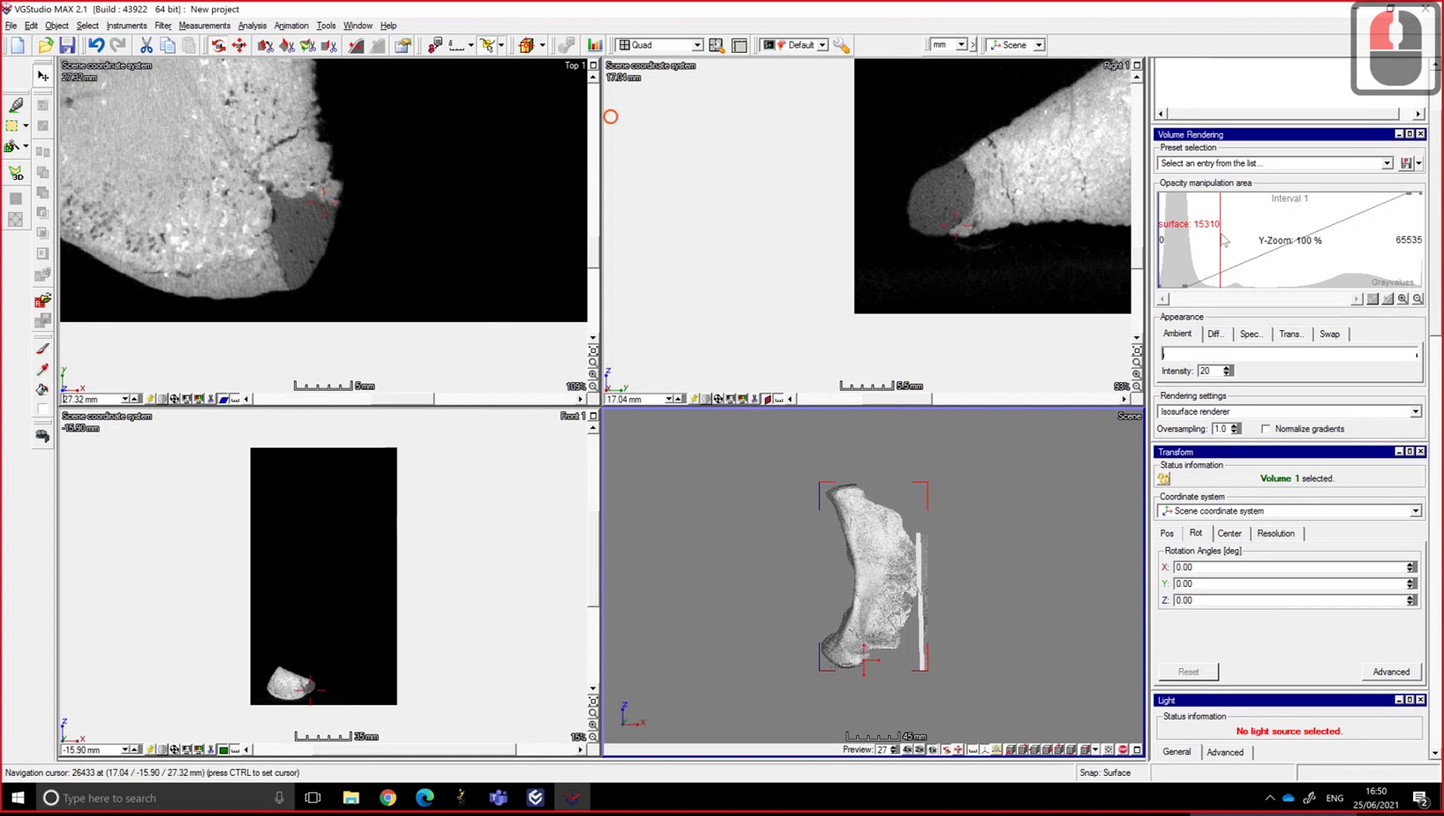
click(1226, 235)
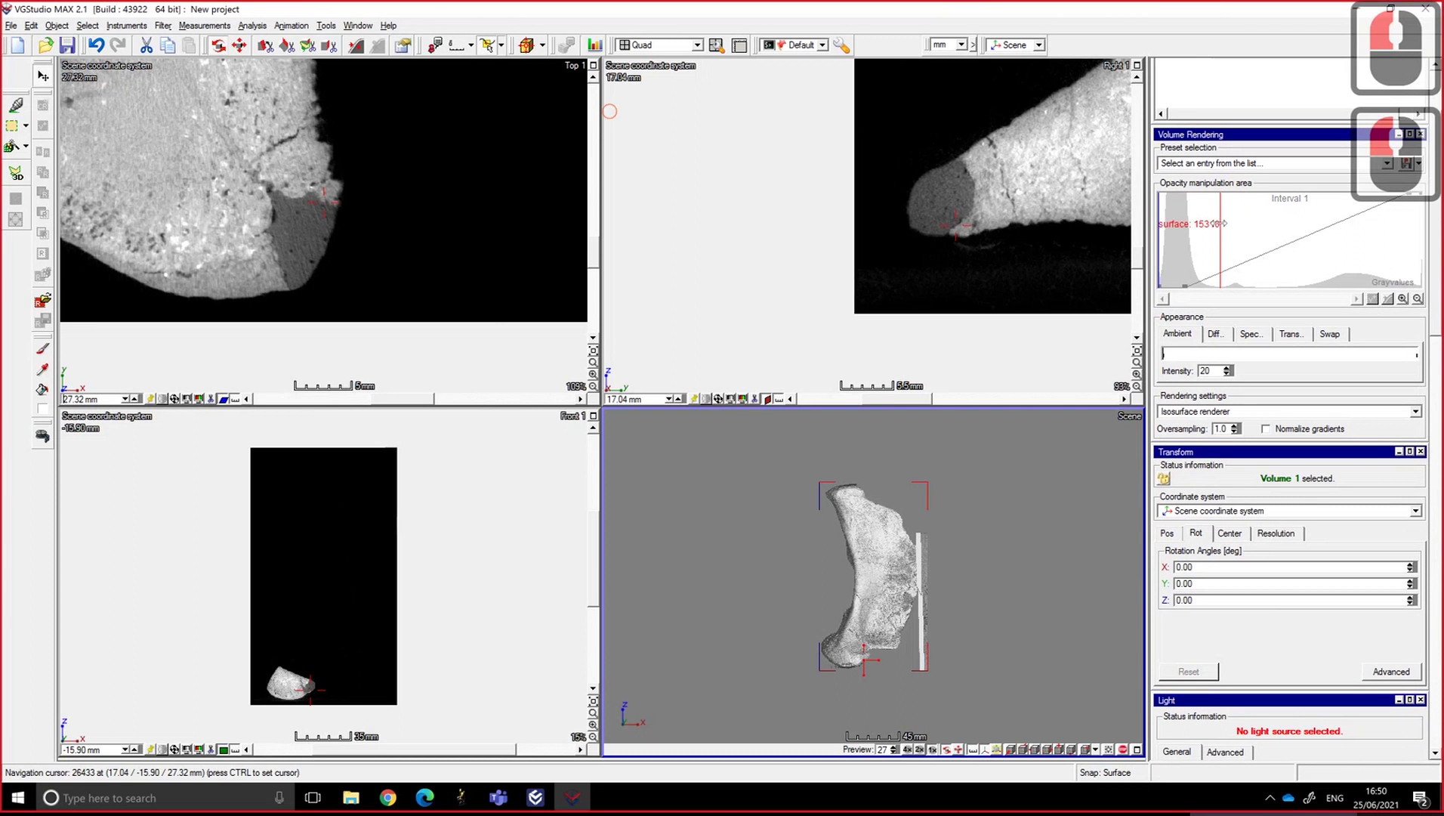
click(1238, 261)
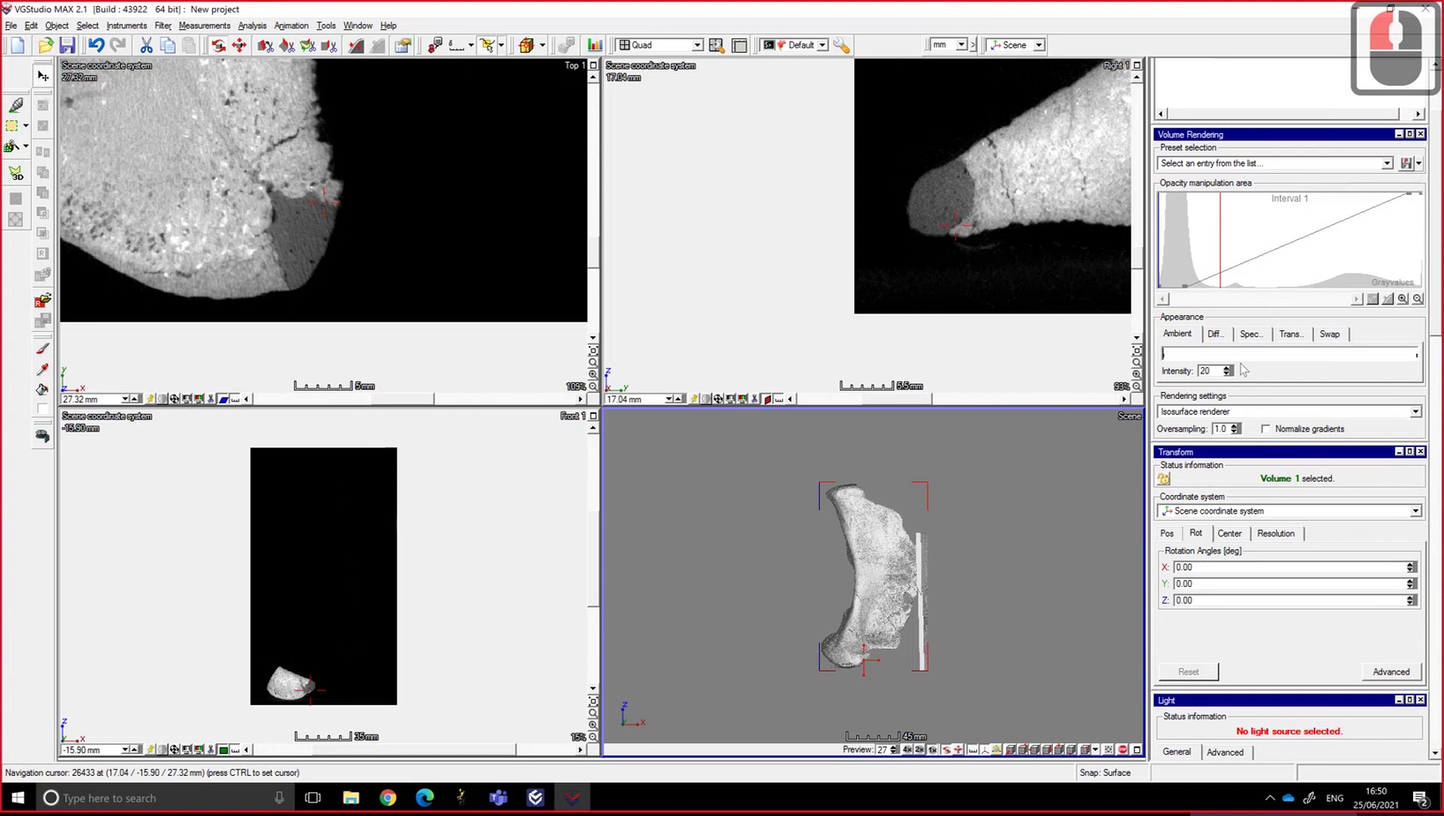
click(1243, 420)
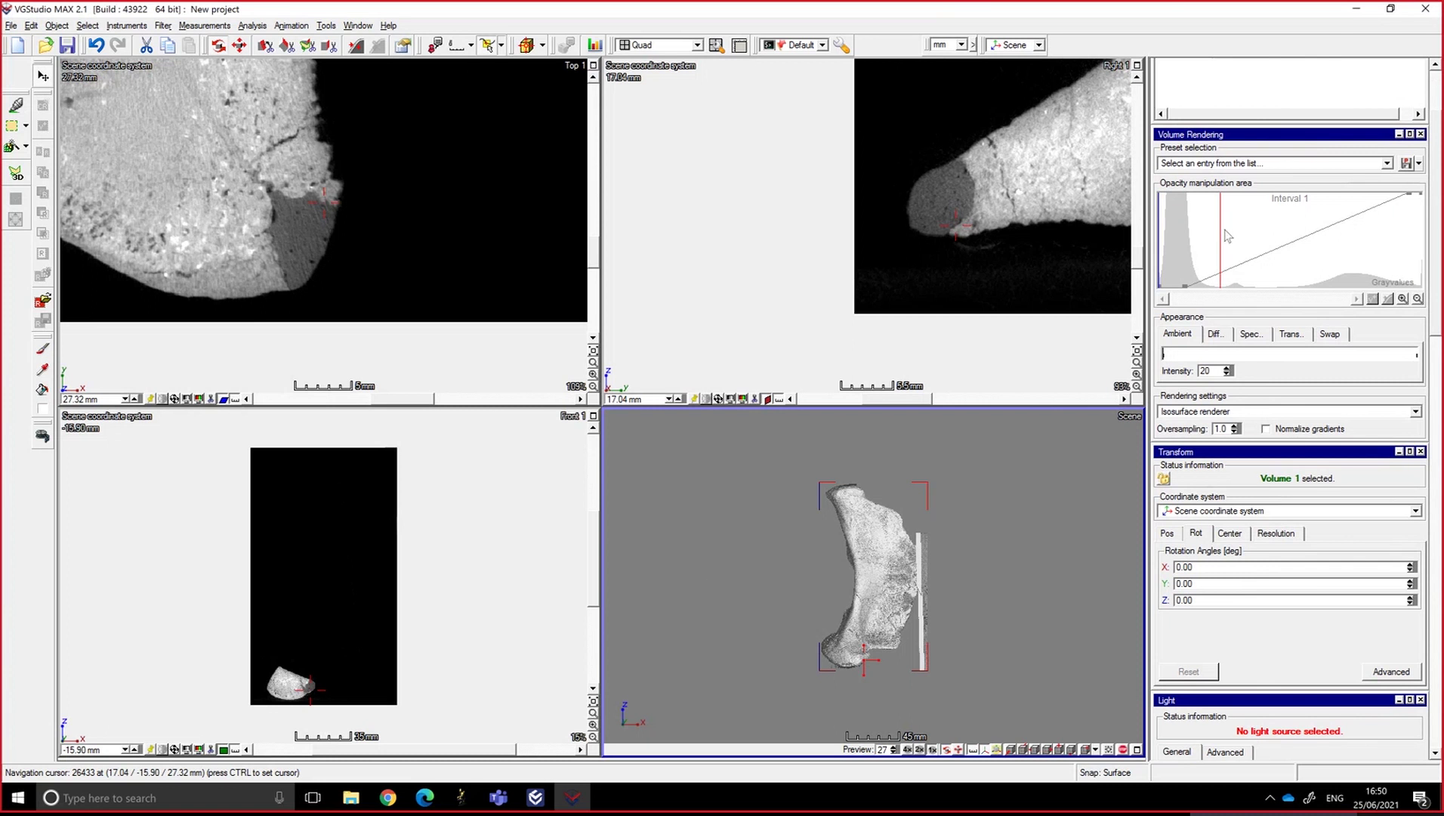
click(910, 556)
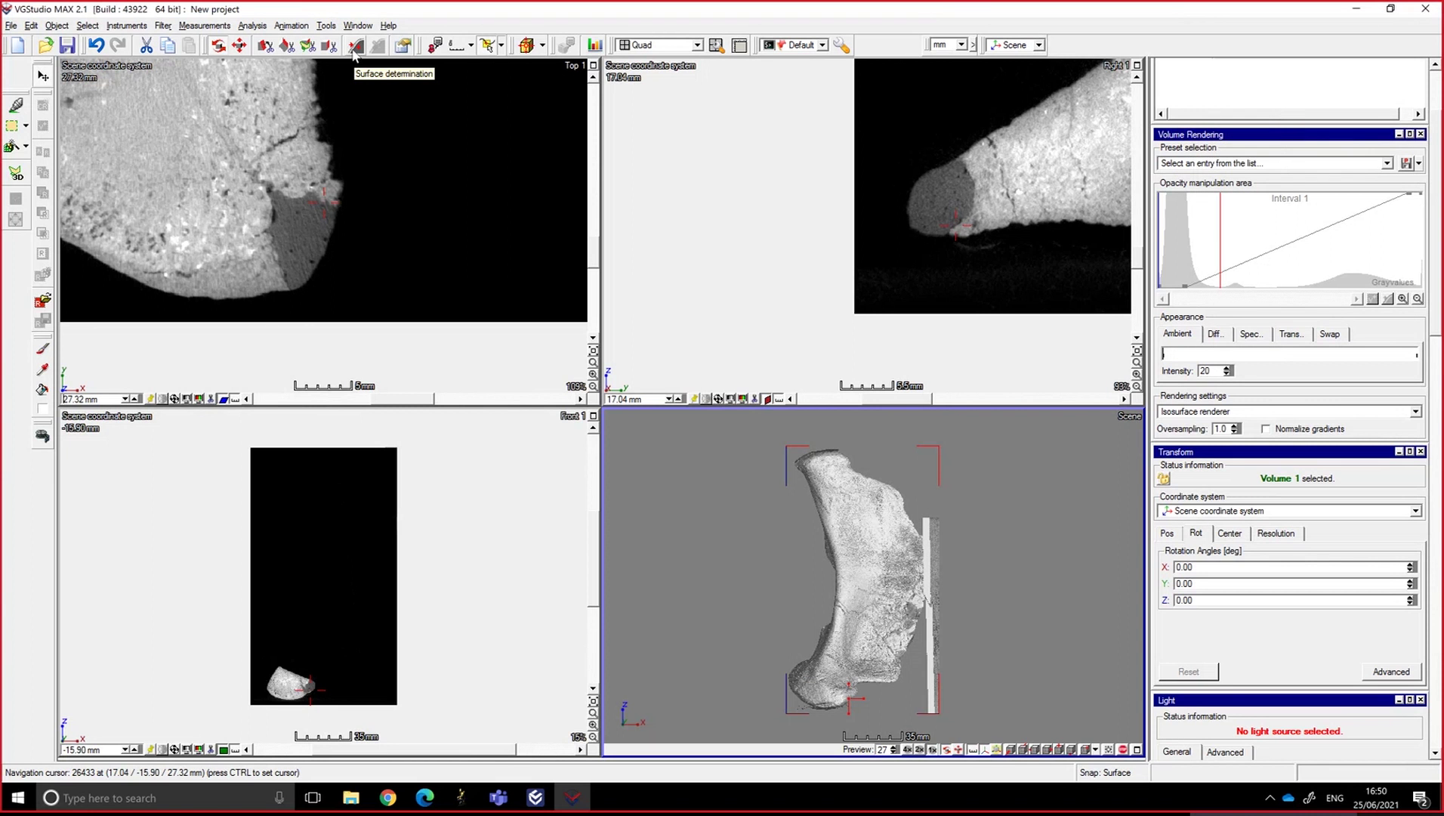
- Begin surface determination using the define-material-by-example-area method
click(359, 54)
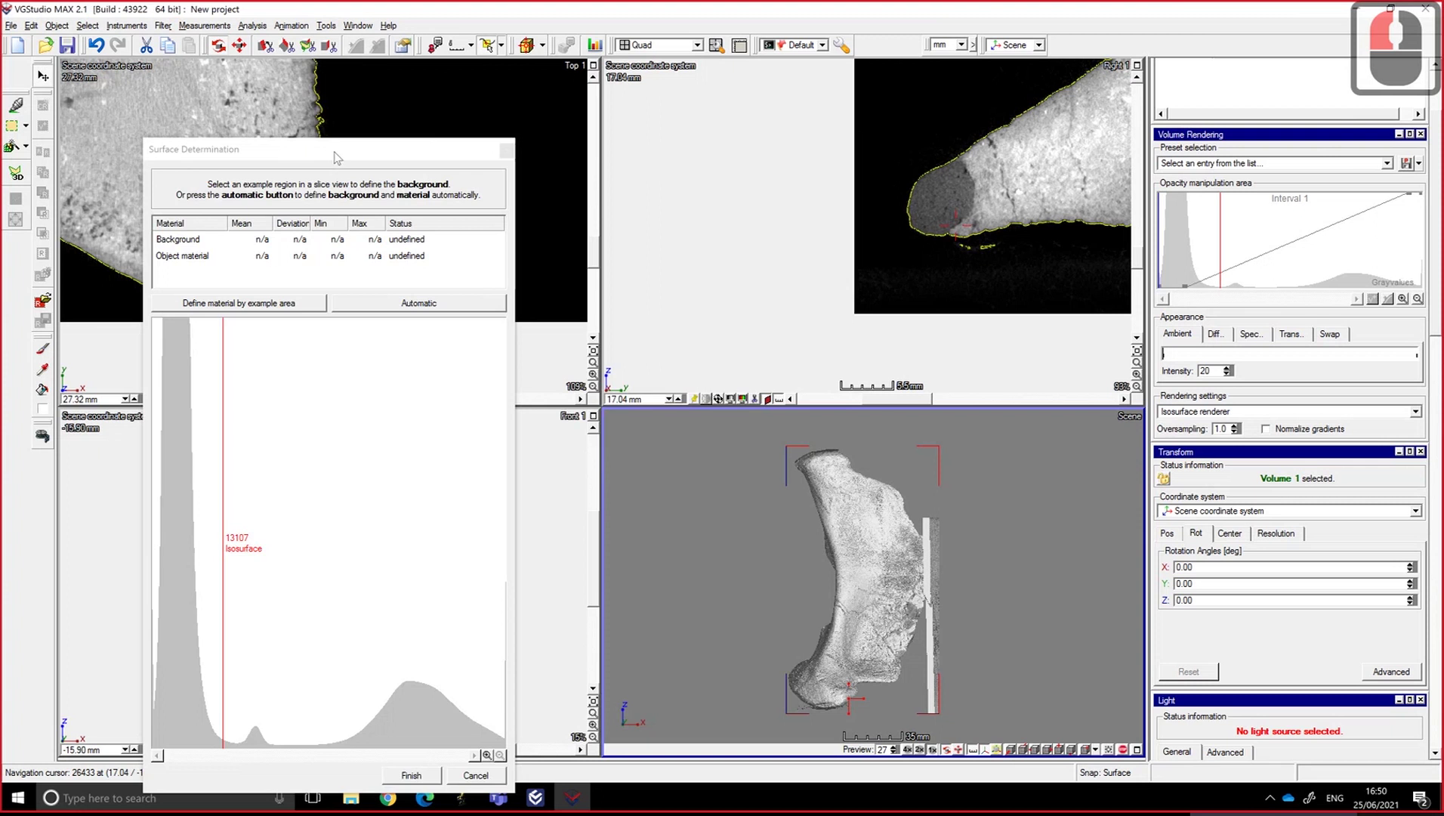
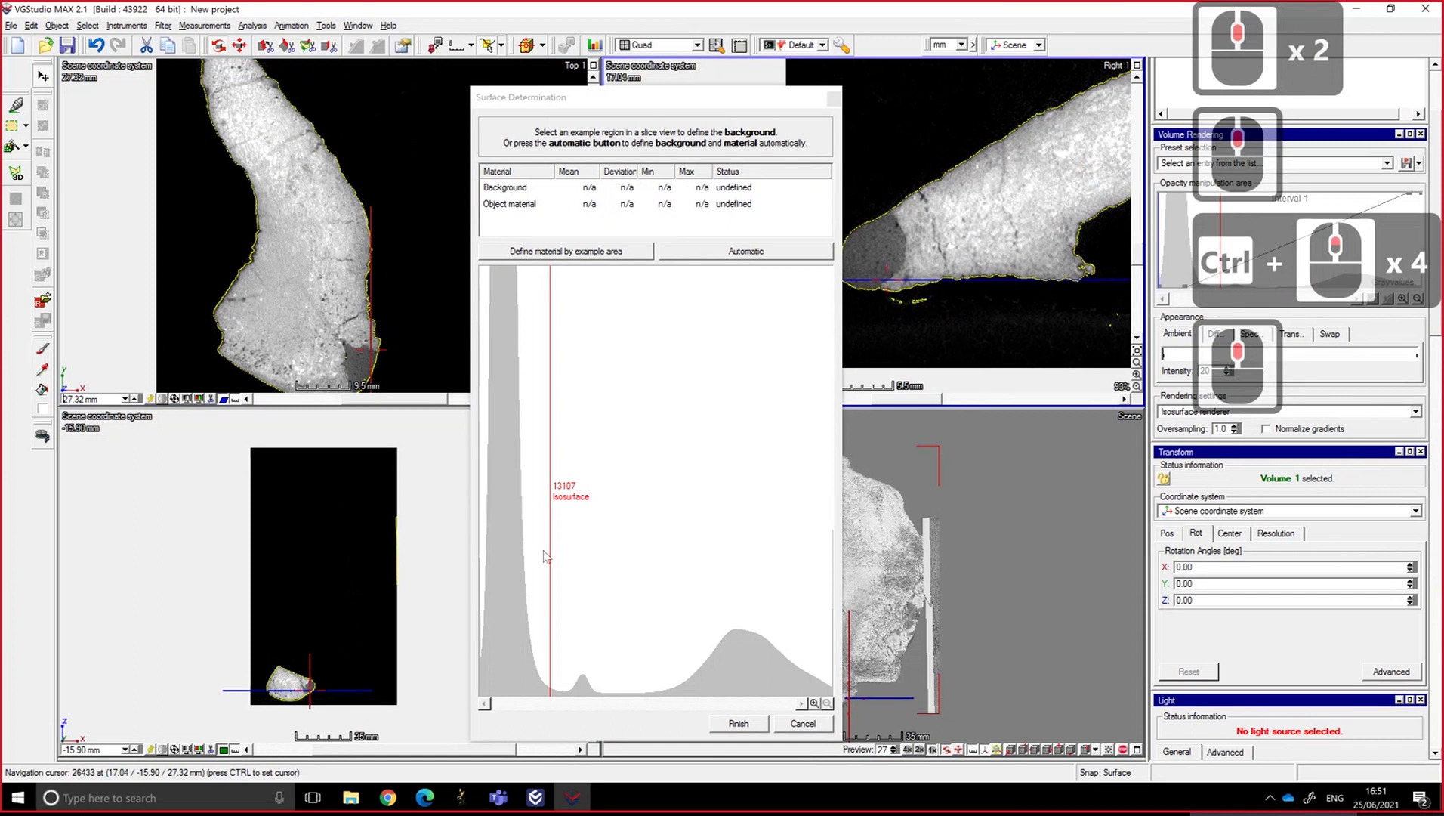
click(43, 73)
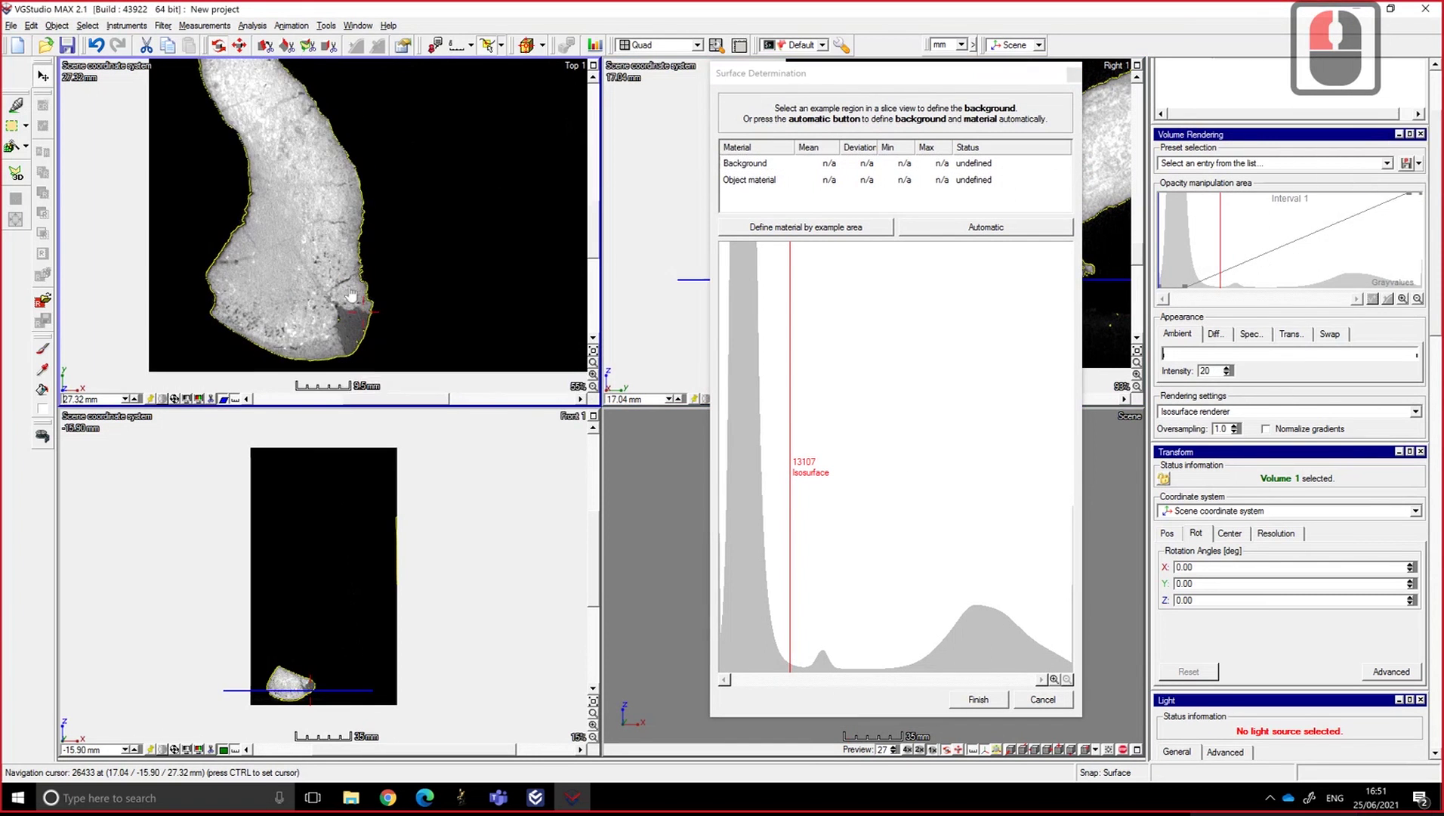
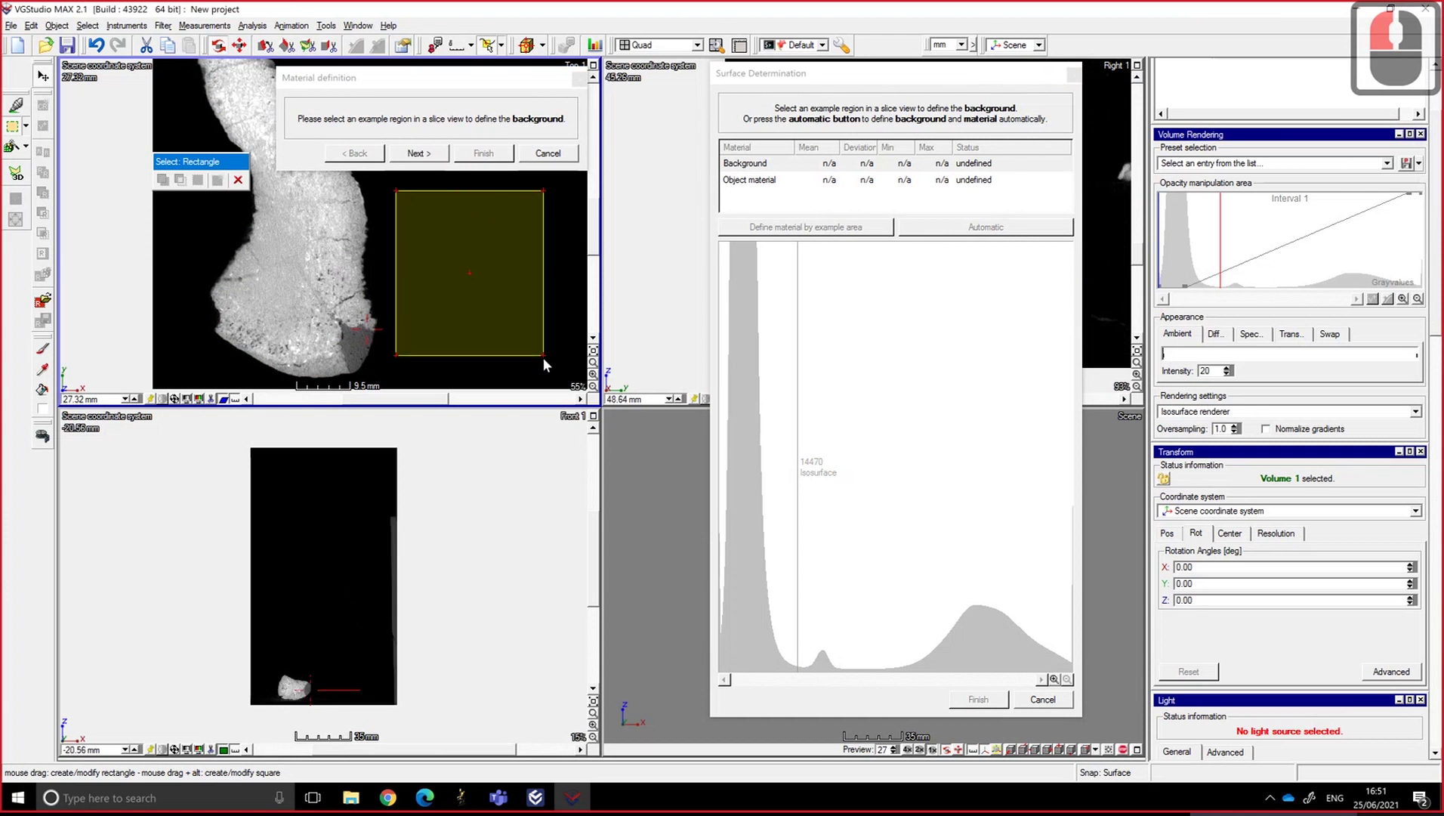
- Accept the background sample, mark a region inside the bone as material and finish
click(554, 371)
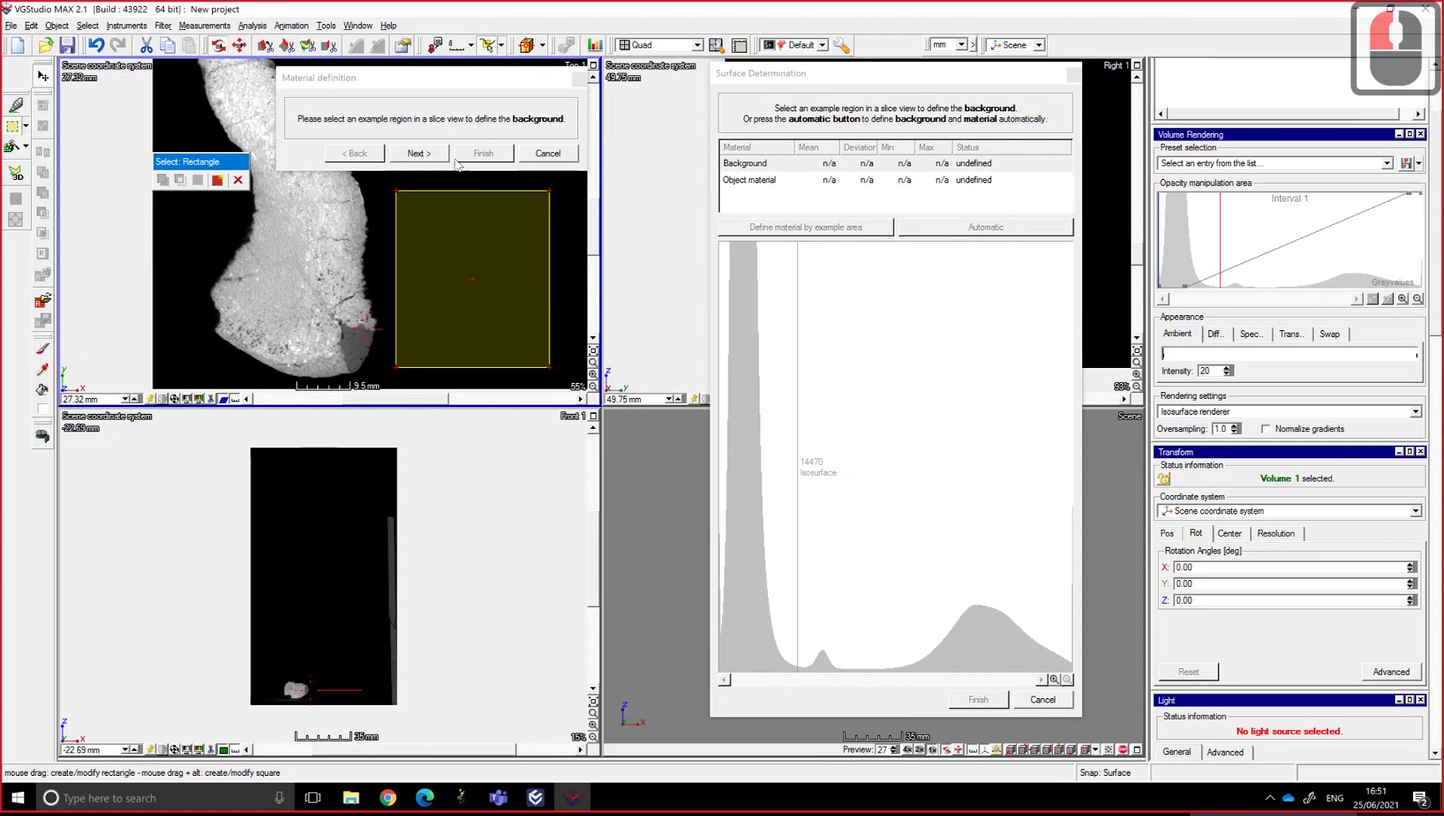
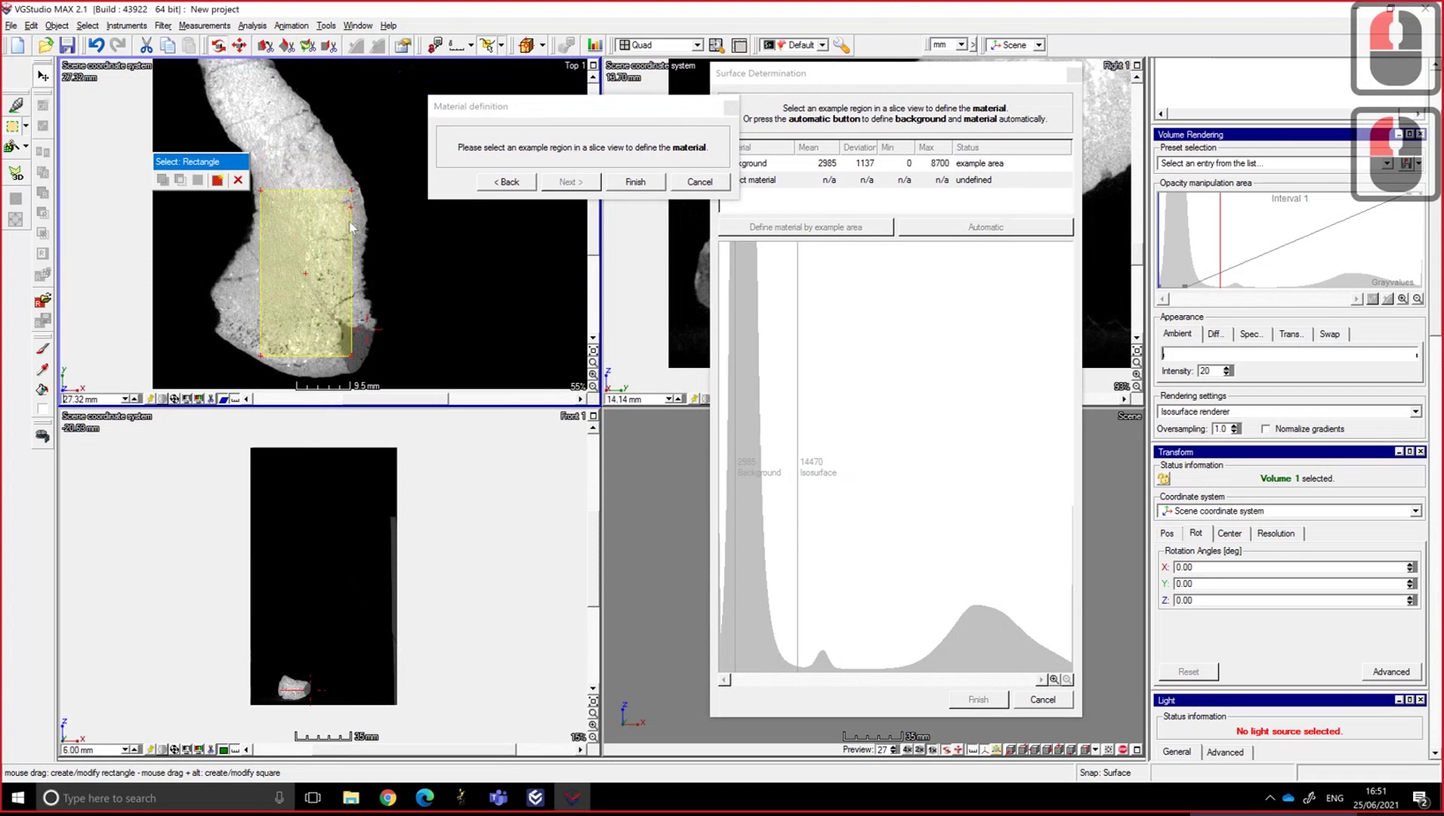
click(375, 341)
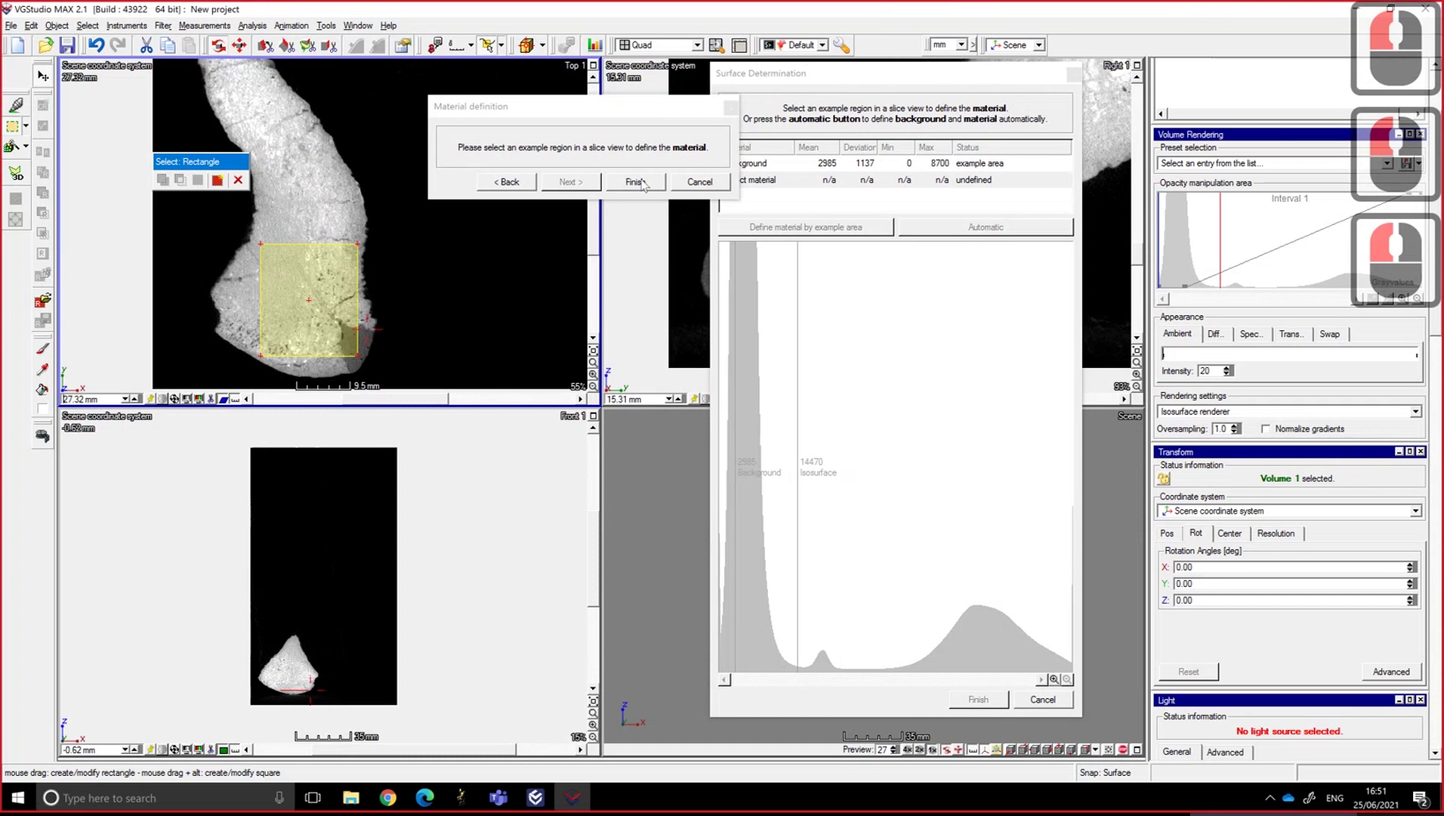
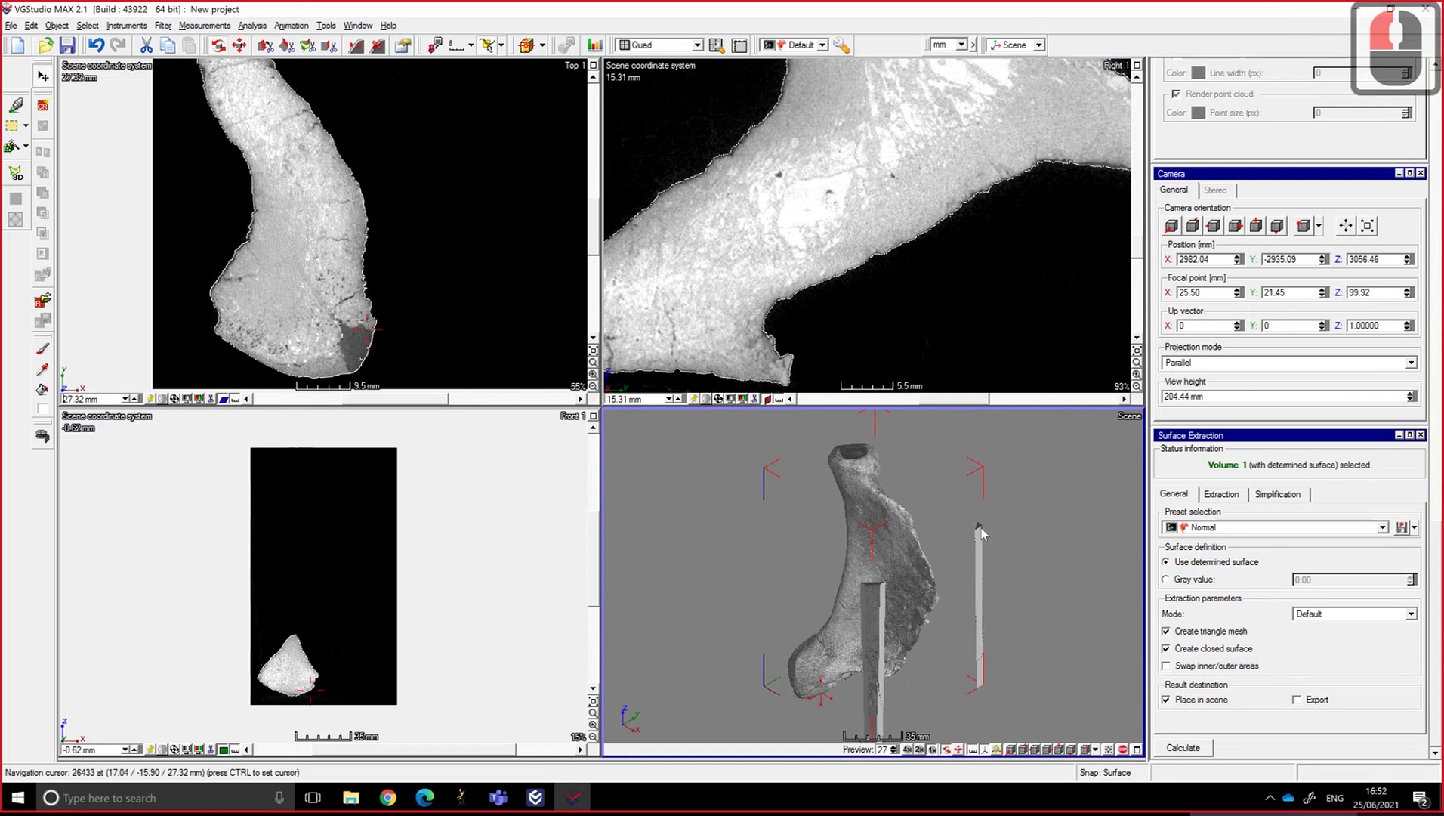
- Set background 0 and material 38542 in the histogram, giving isosurface 19341
drag(876, 714, 976, 521)
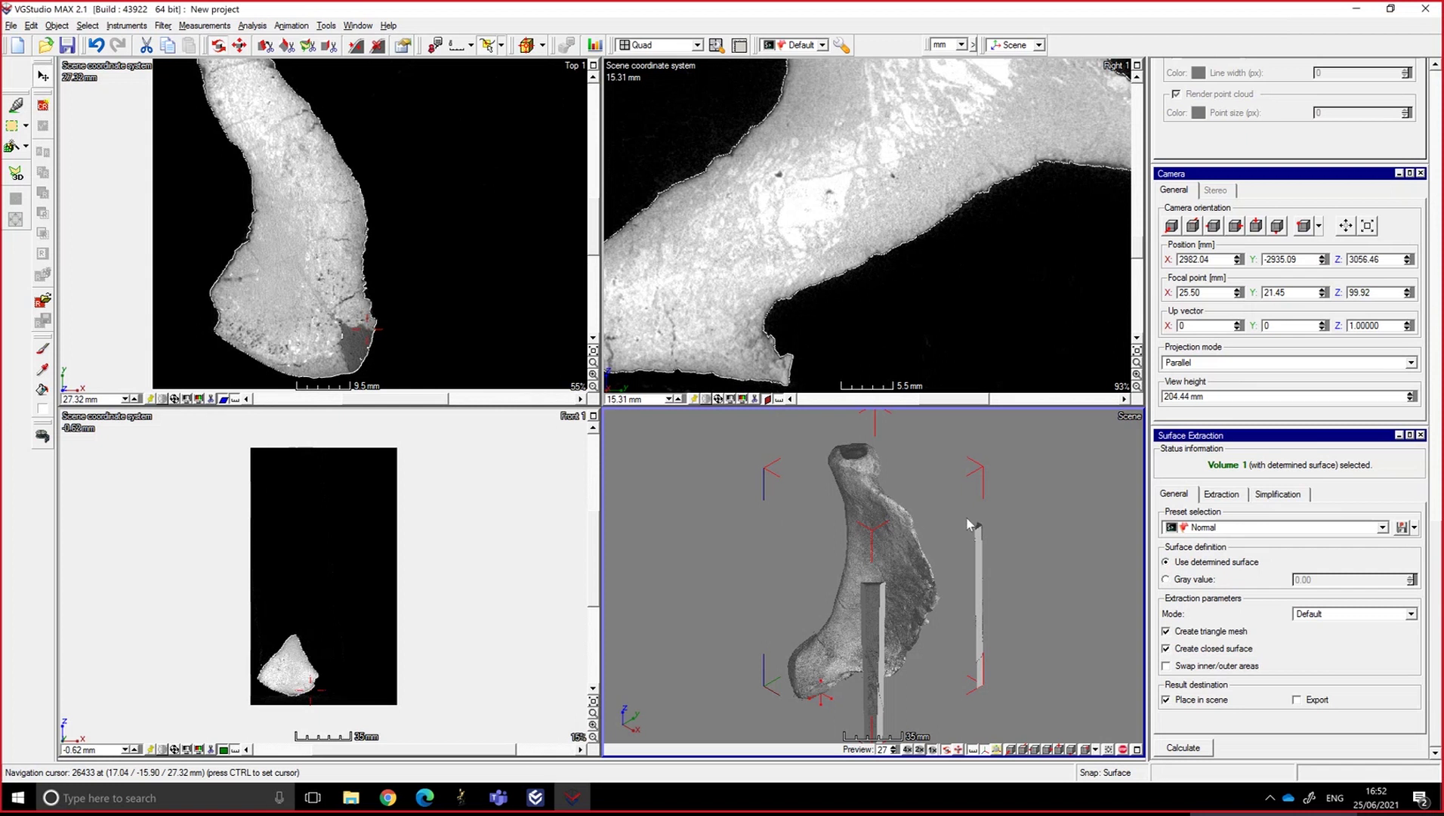
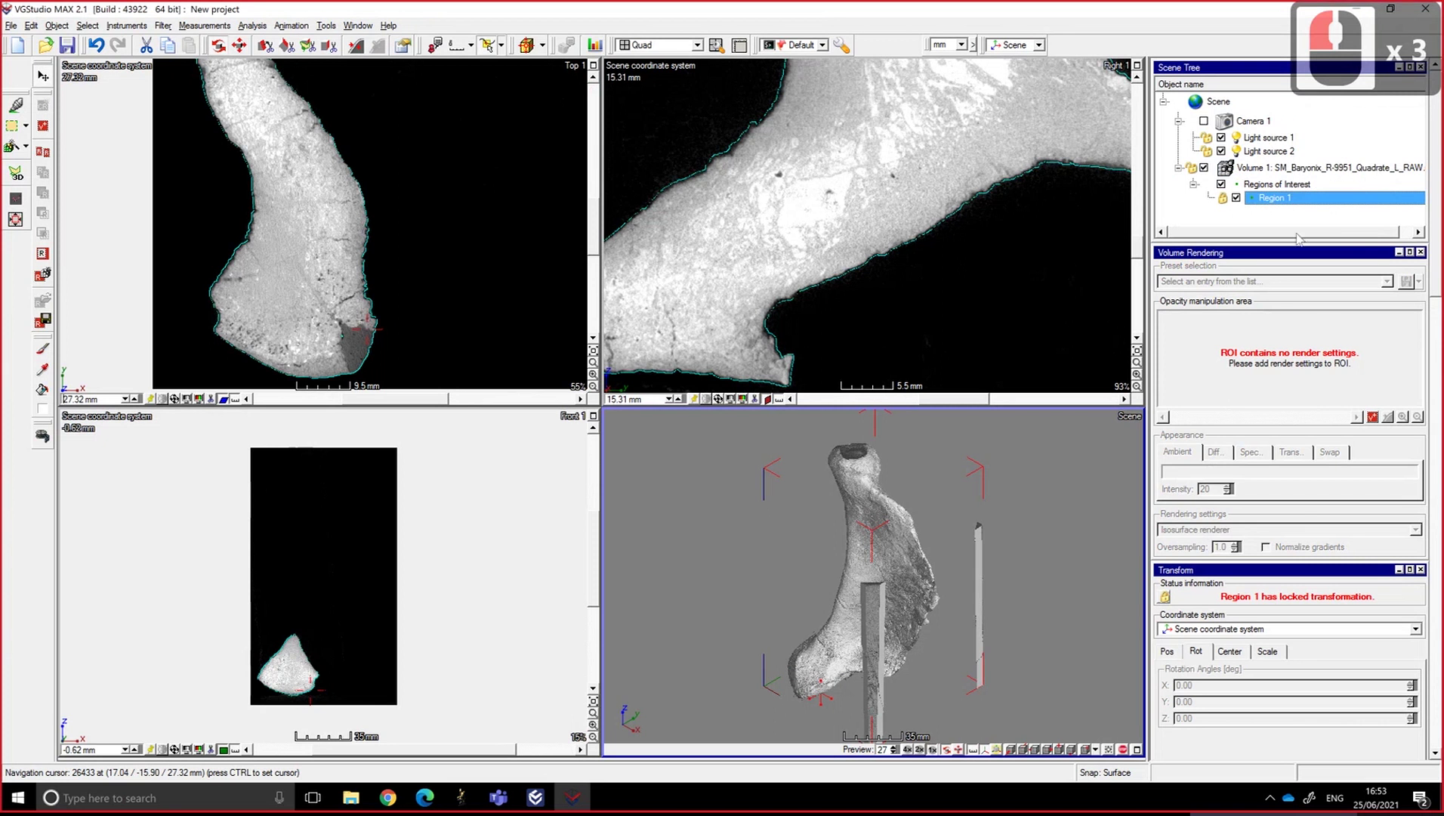
click(1292, 168)
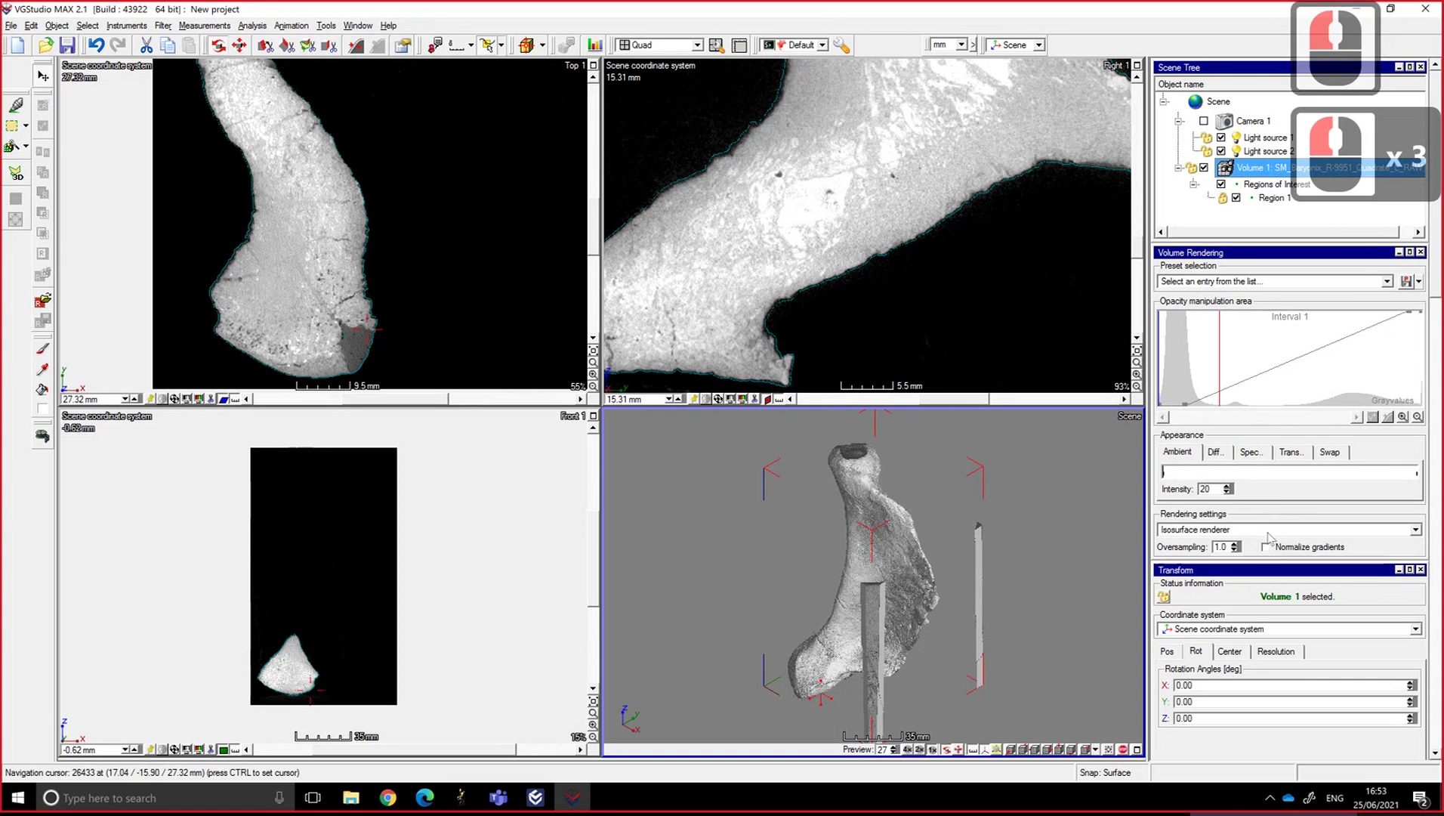
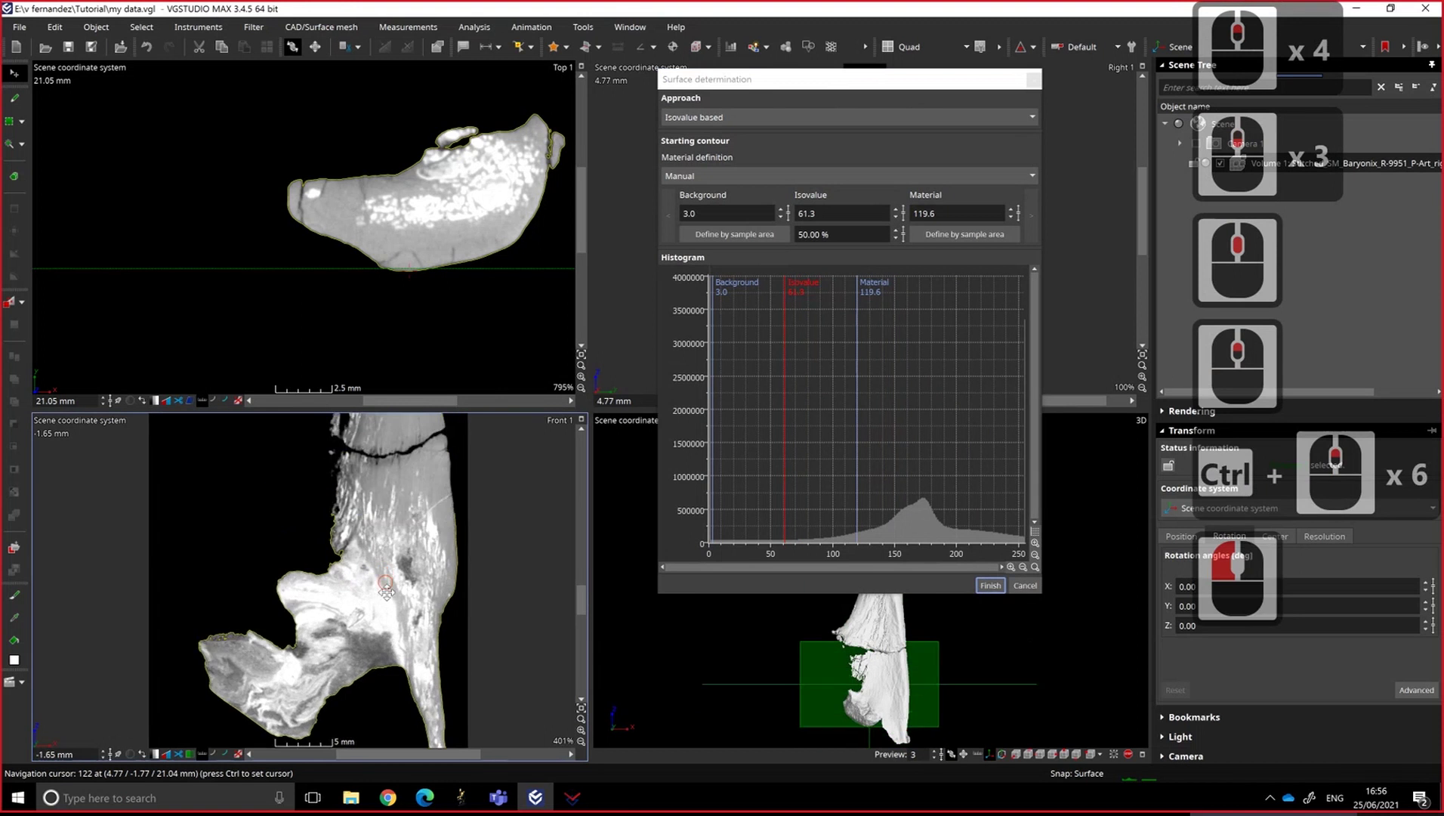
- Move the front slice to check the 61.3-isovalue contour along the bone edges
scroll(down, 3)
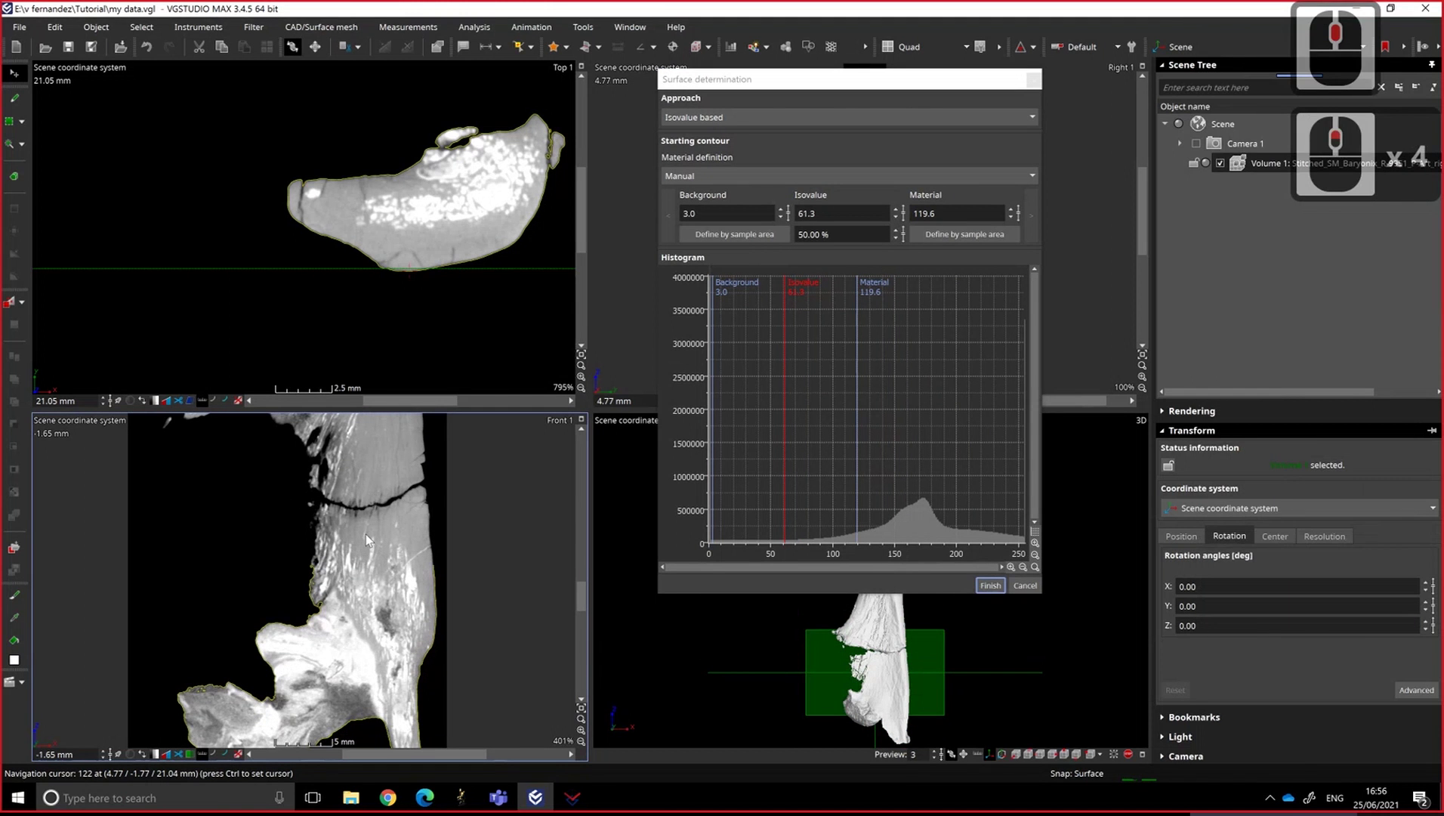
middle_click(388, 561)
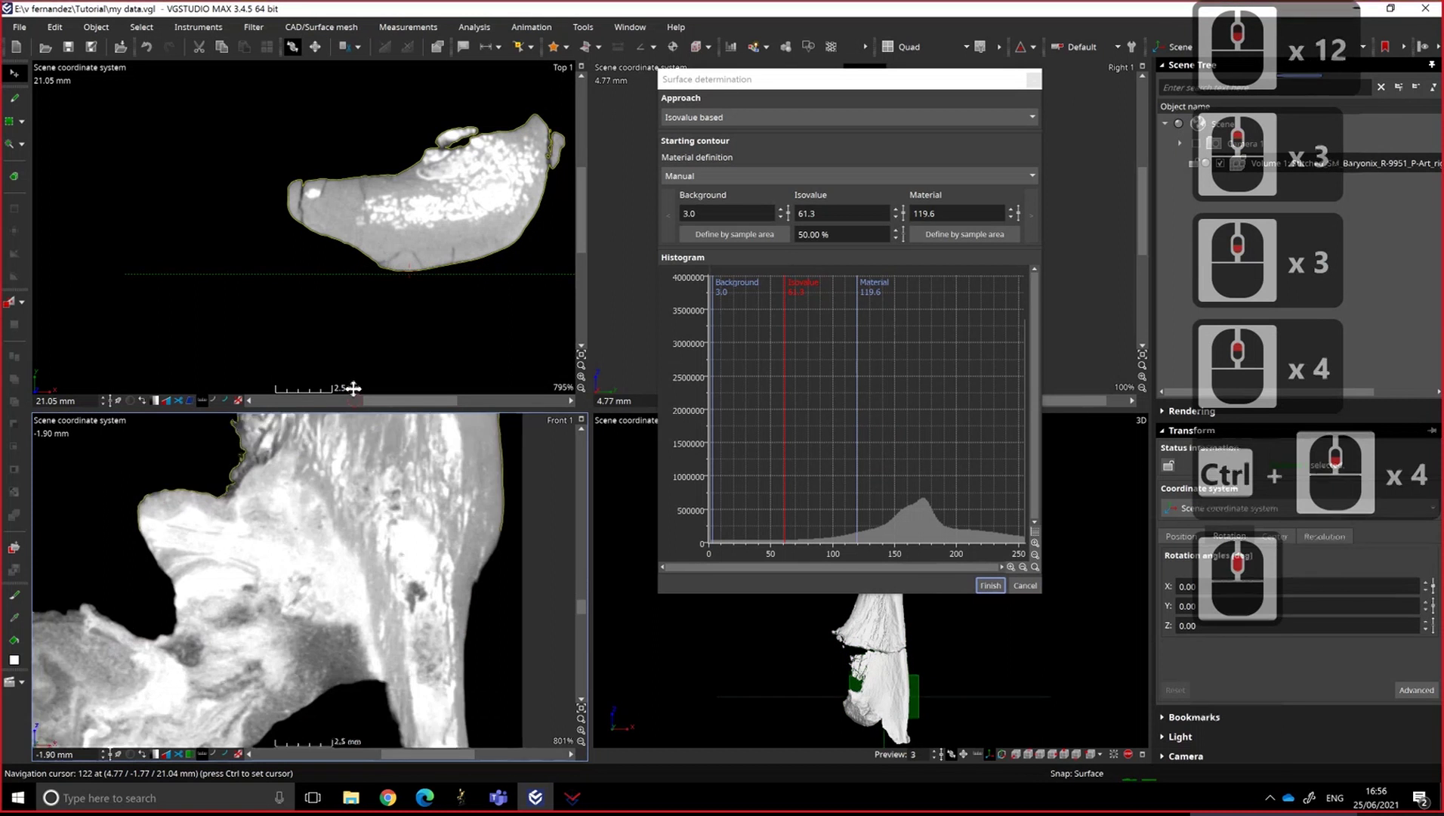
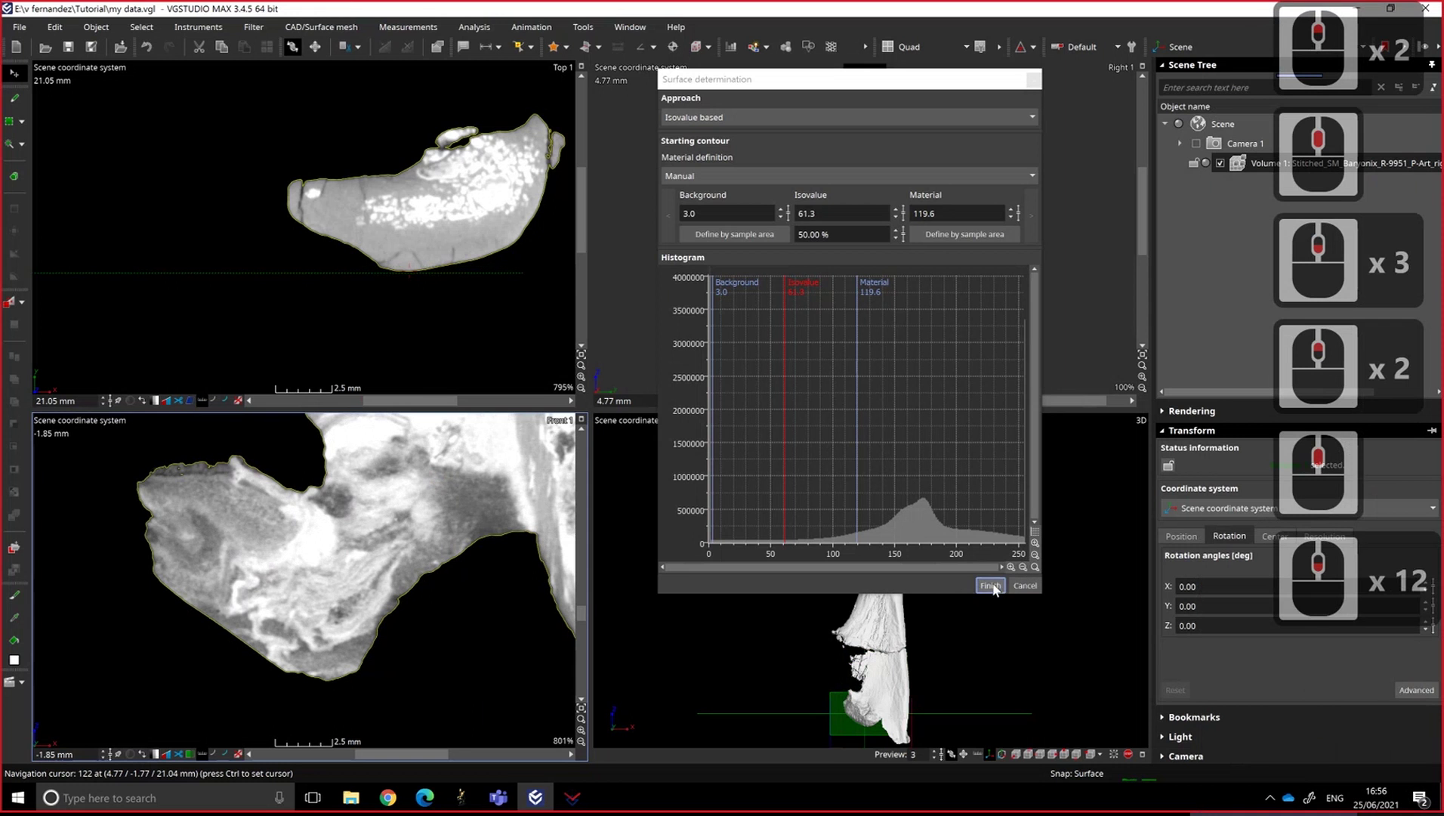
- Finish the surface determination at isovalue 61.3 and return to the 3D view
click(999, 589)
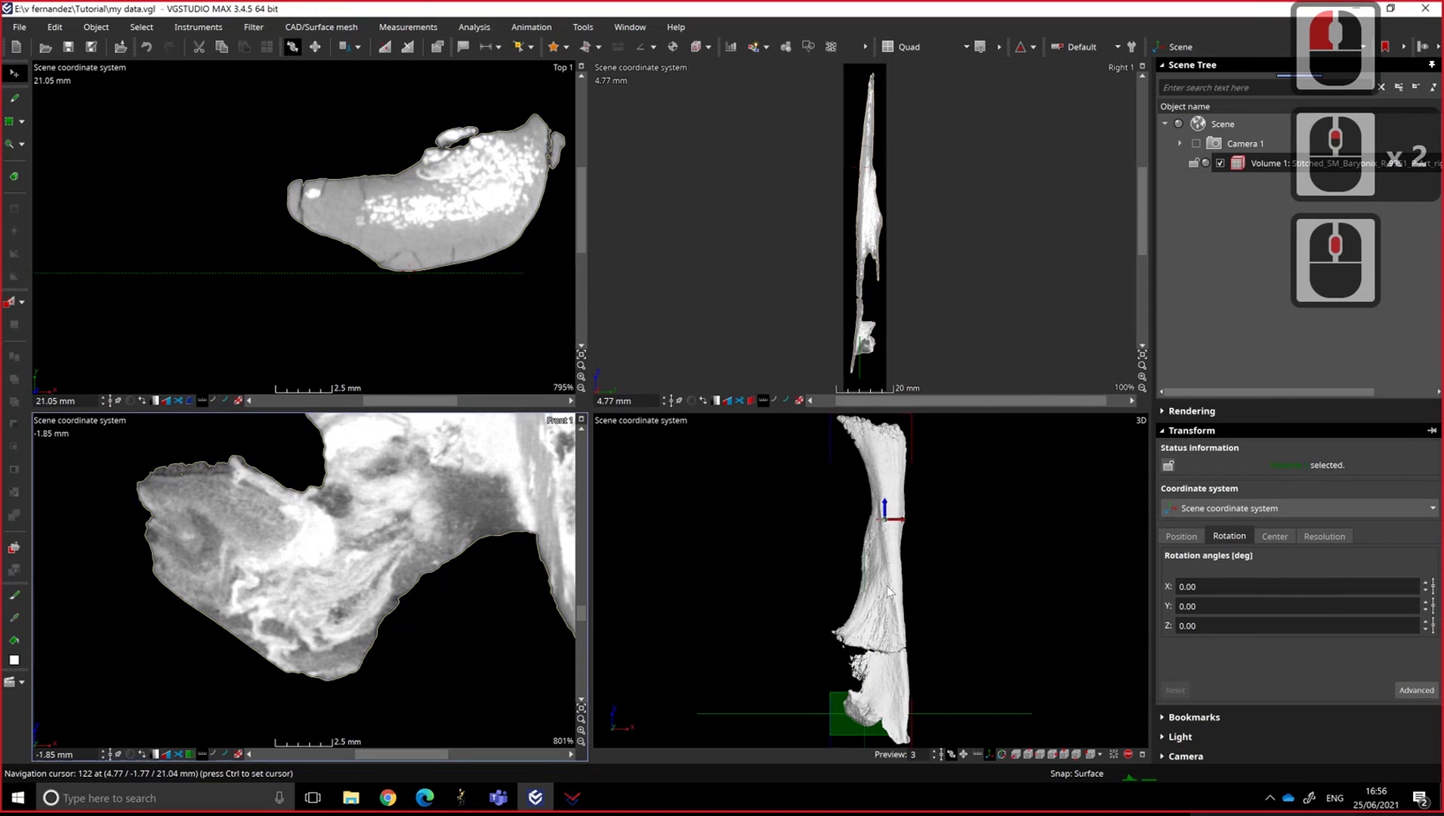
click(1205, 438)
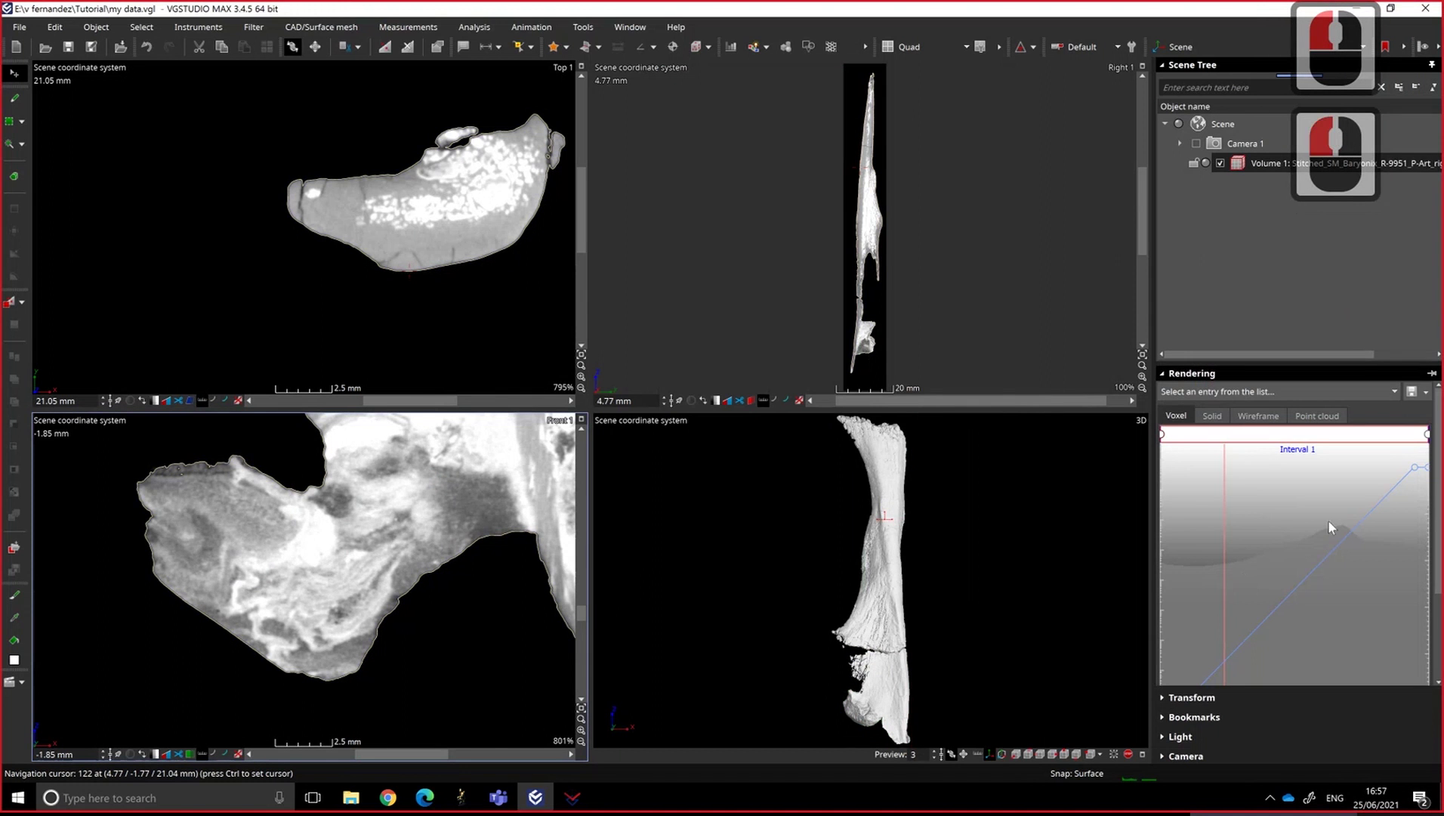
click(1238, 498)
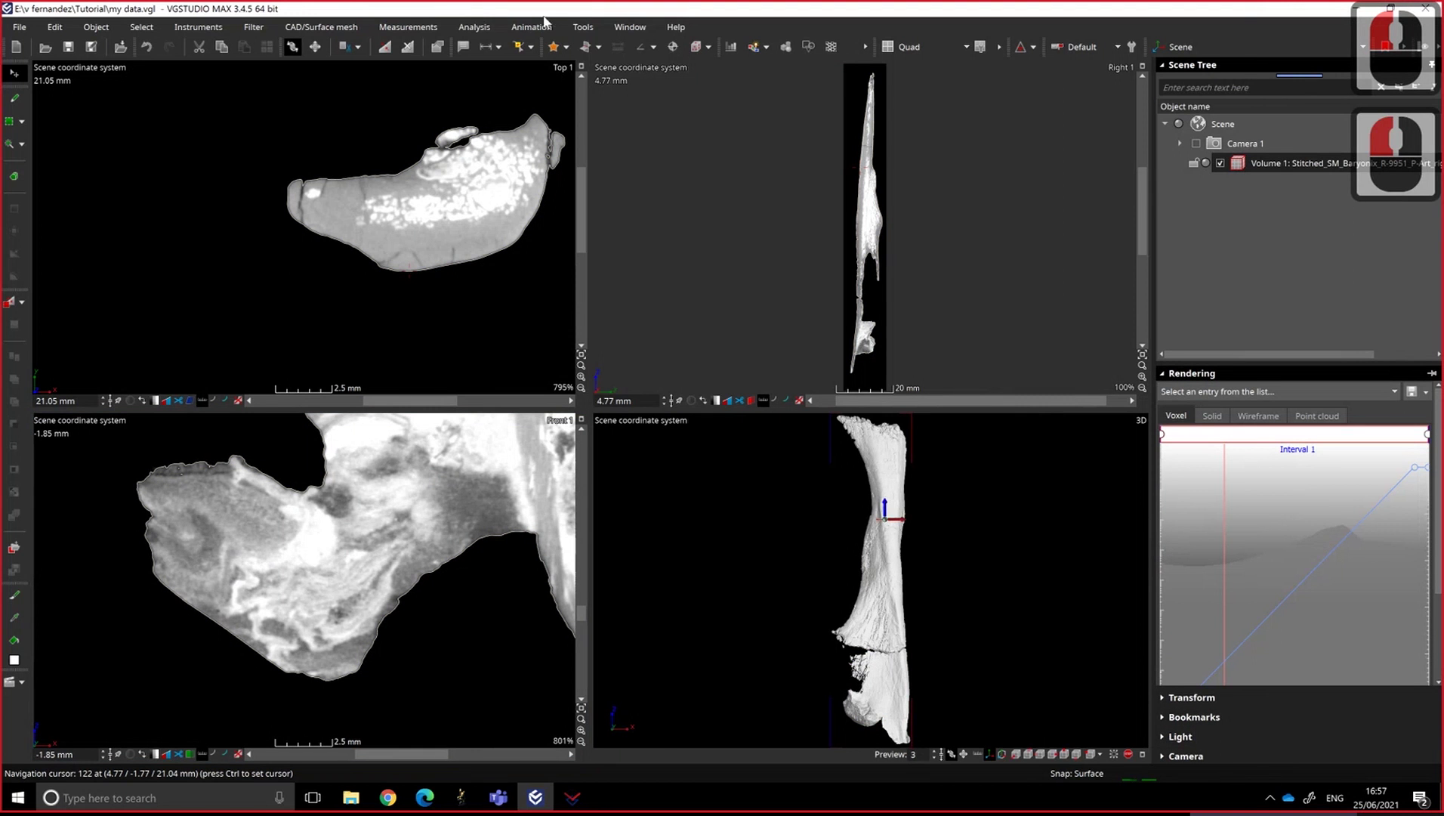
- Bring up the volume-to-surface-mesh object conversion settings from the CAD/Surface mesh menu
click(586, 30)
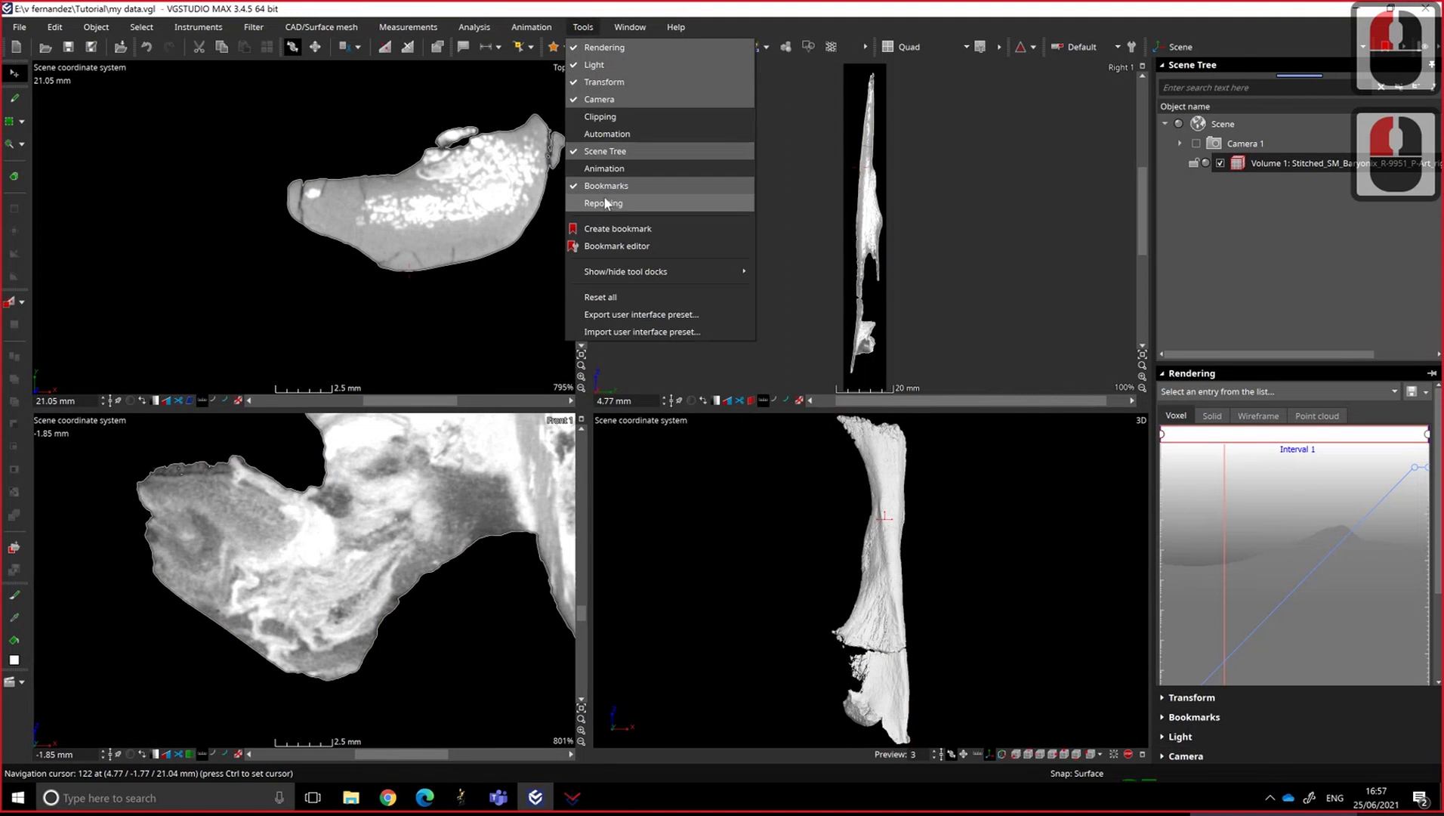
drag(600, 212, 169, 348)
drag(390, 473, 853, 58)
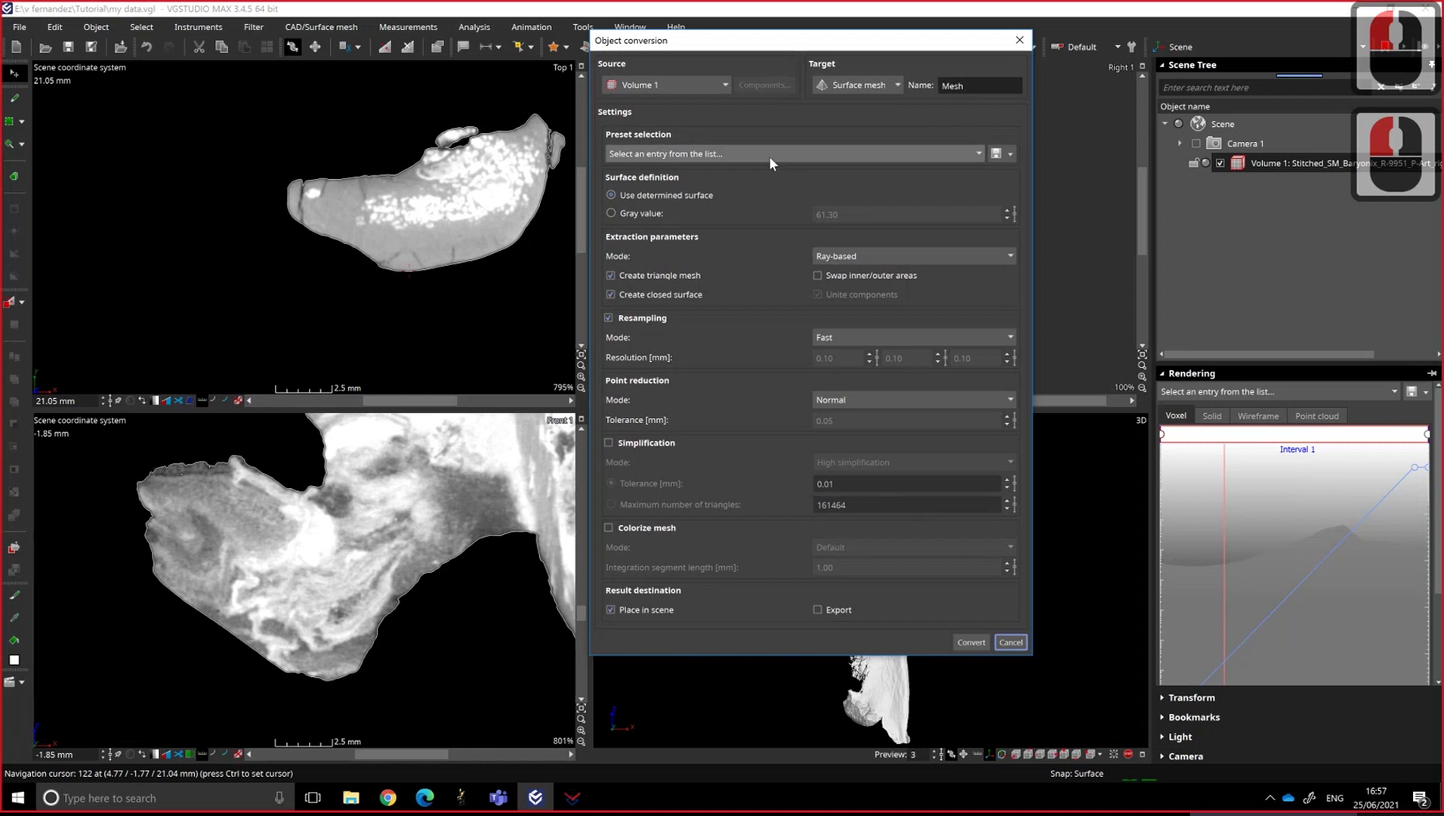
- Choose the 'Grid-based - precise and watertight' conversion preset
click(776, 162)
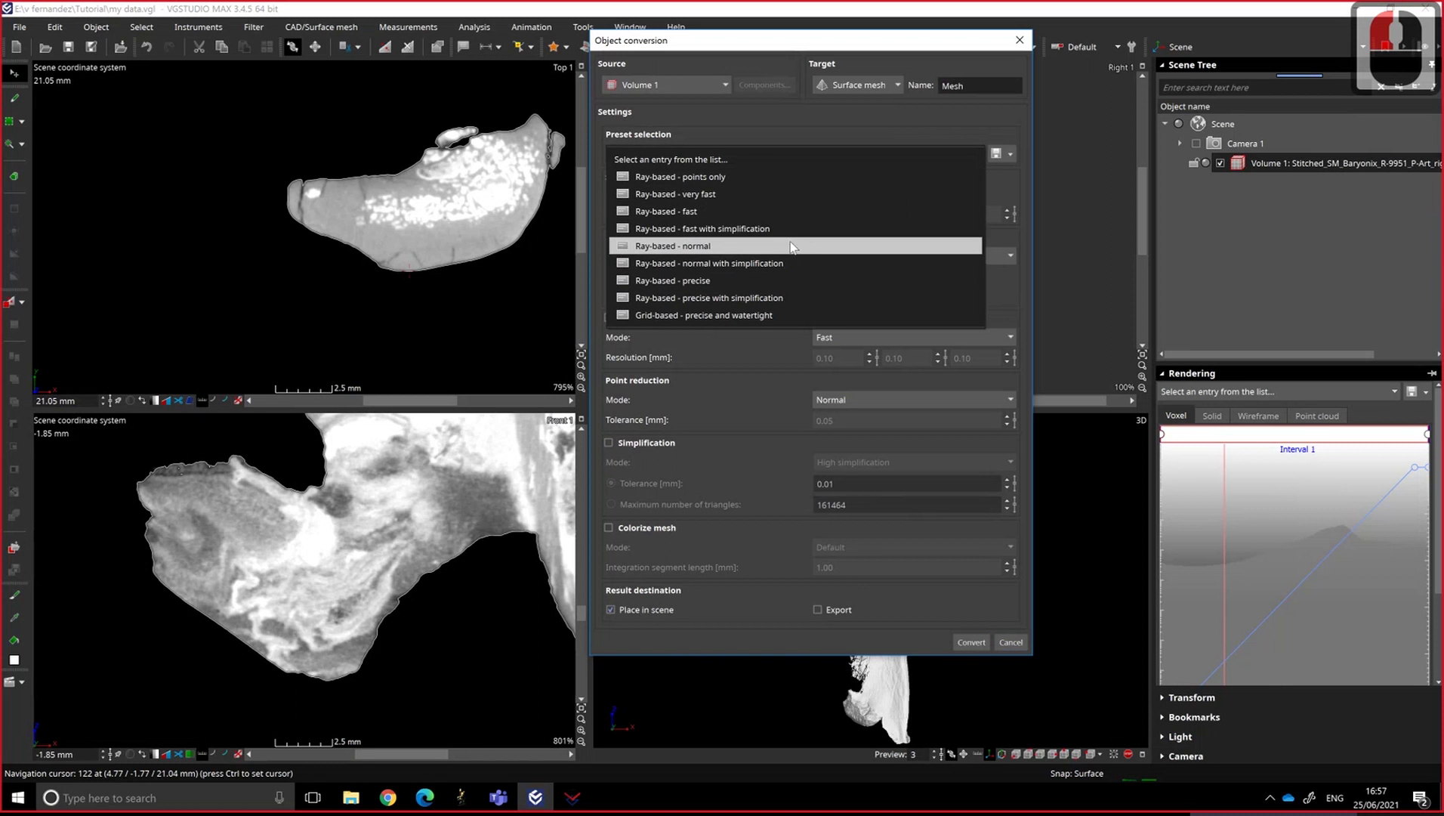
drag(784, 258, 777, 288)
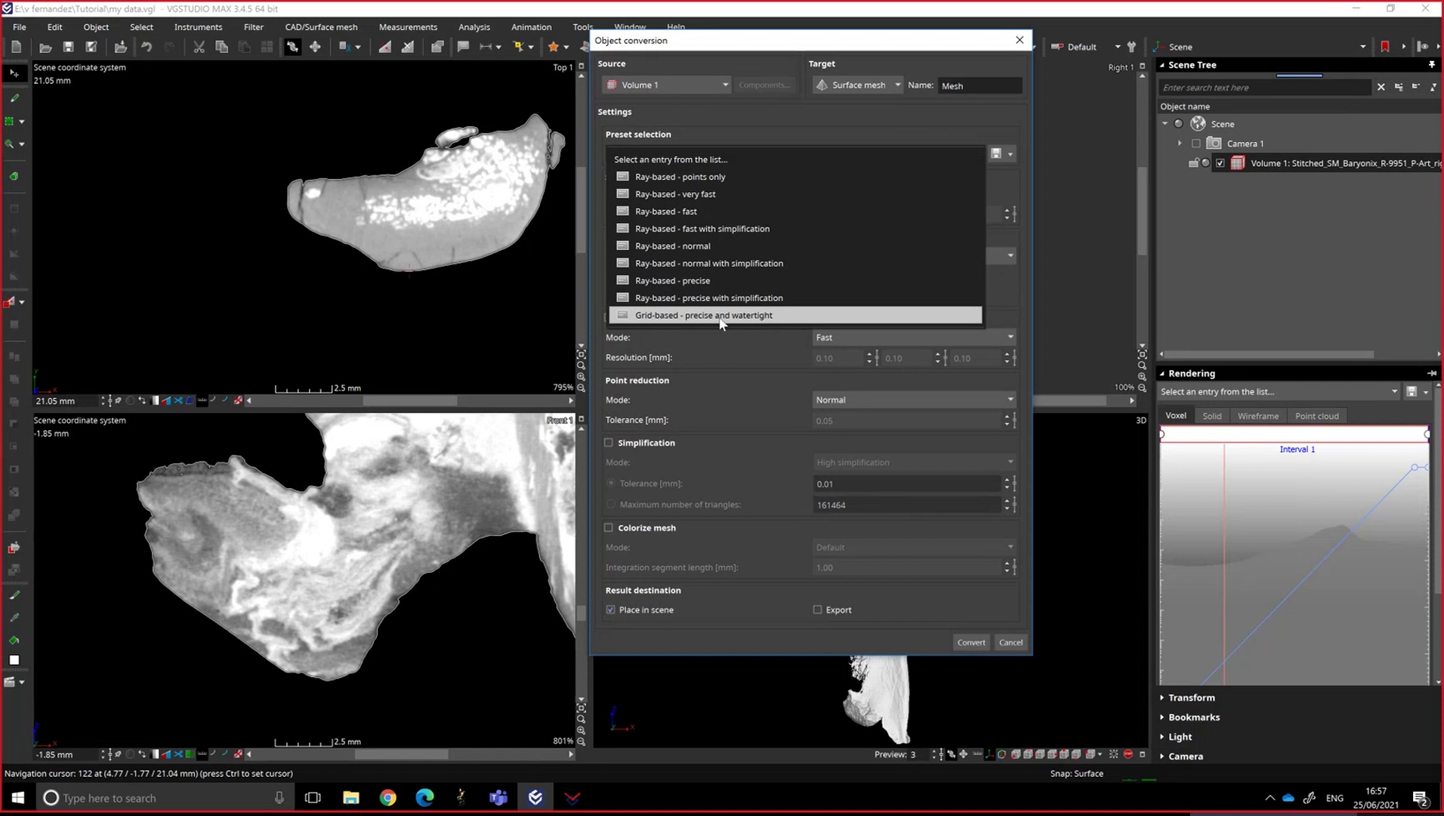
drag(725, 321, 646, 163)
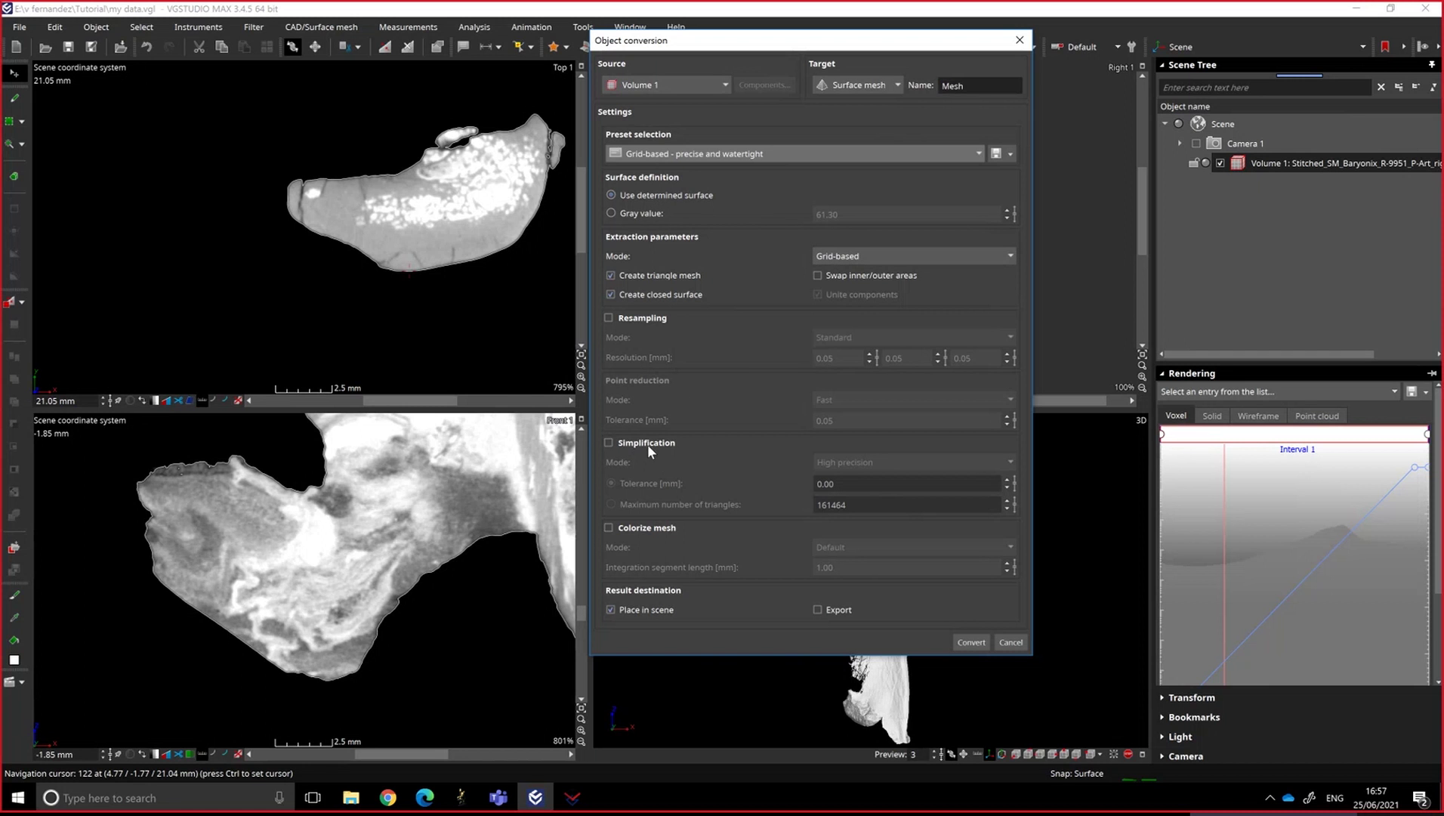
- Enable manual mesh simplification limited by a maximum triangle count of 10
click(655, 449)
click(854, 466)
click(854, 470)
click(850, 472)
click(808, 491)
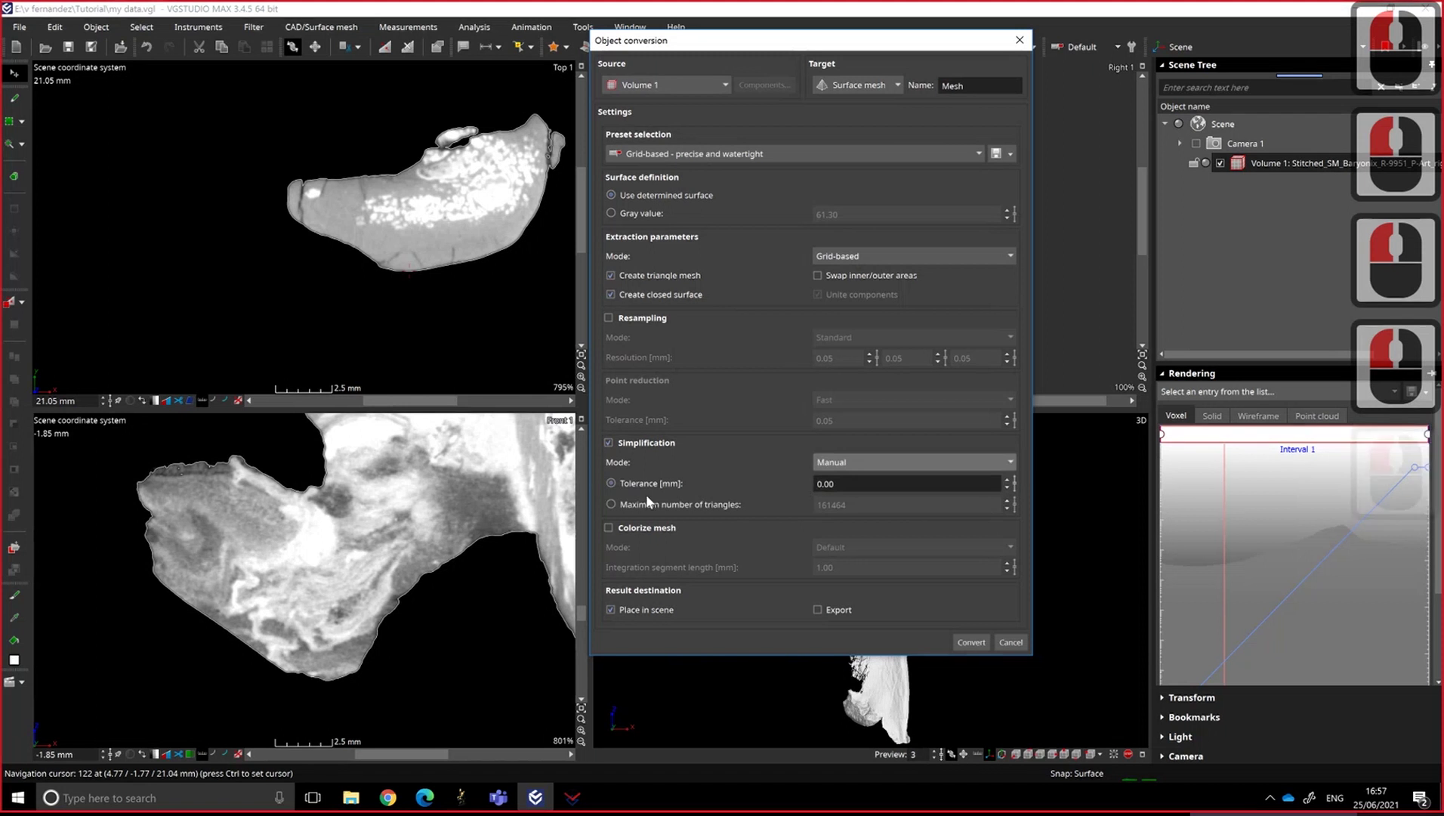
click(638, 508)
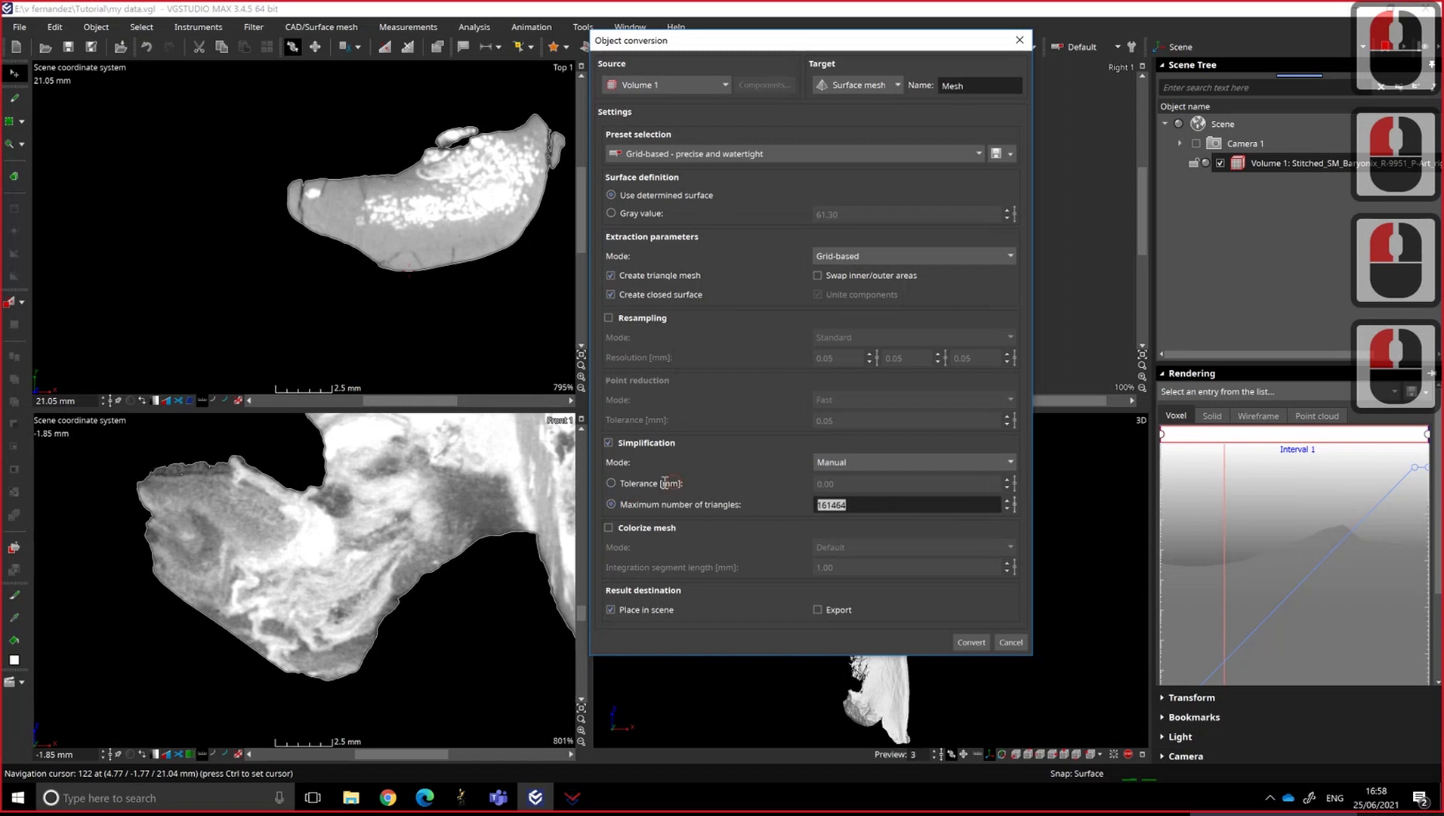
text(10)
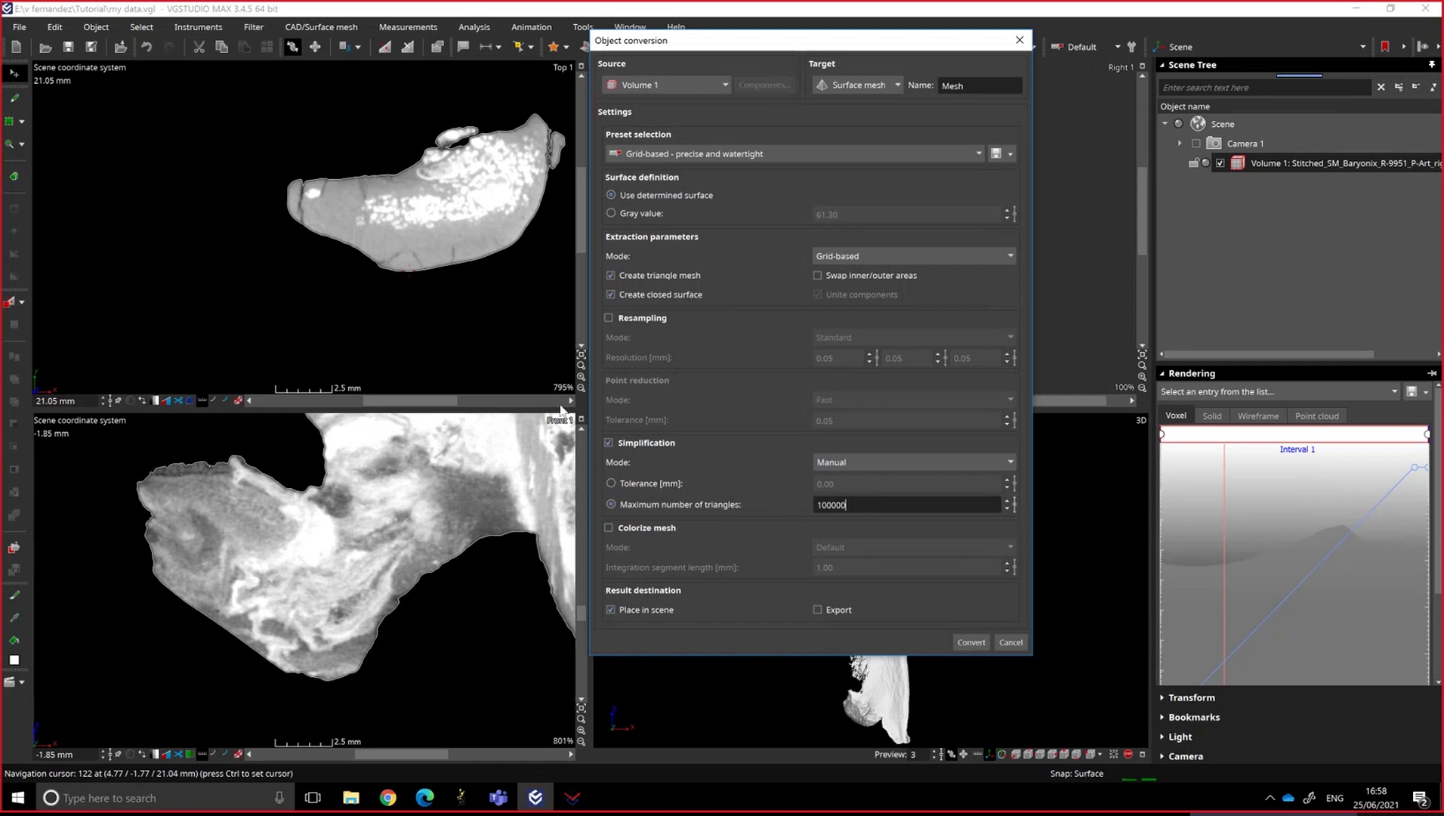
- Name the new mesh My-Mesh, keeping it placed in the scene
drag(611, 448, 931, 375)
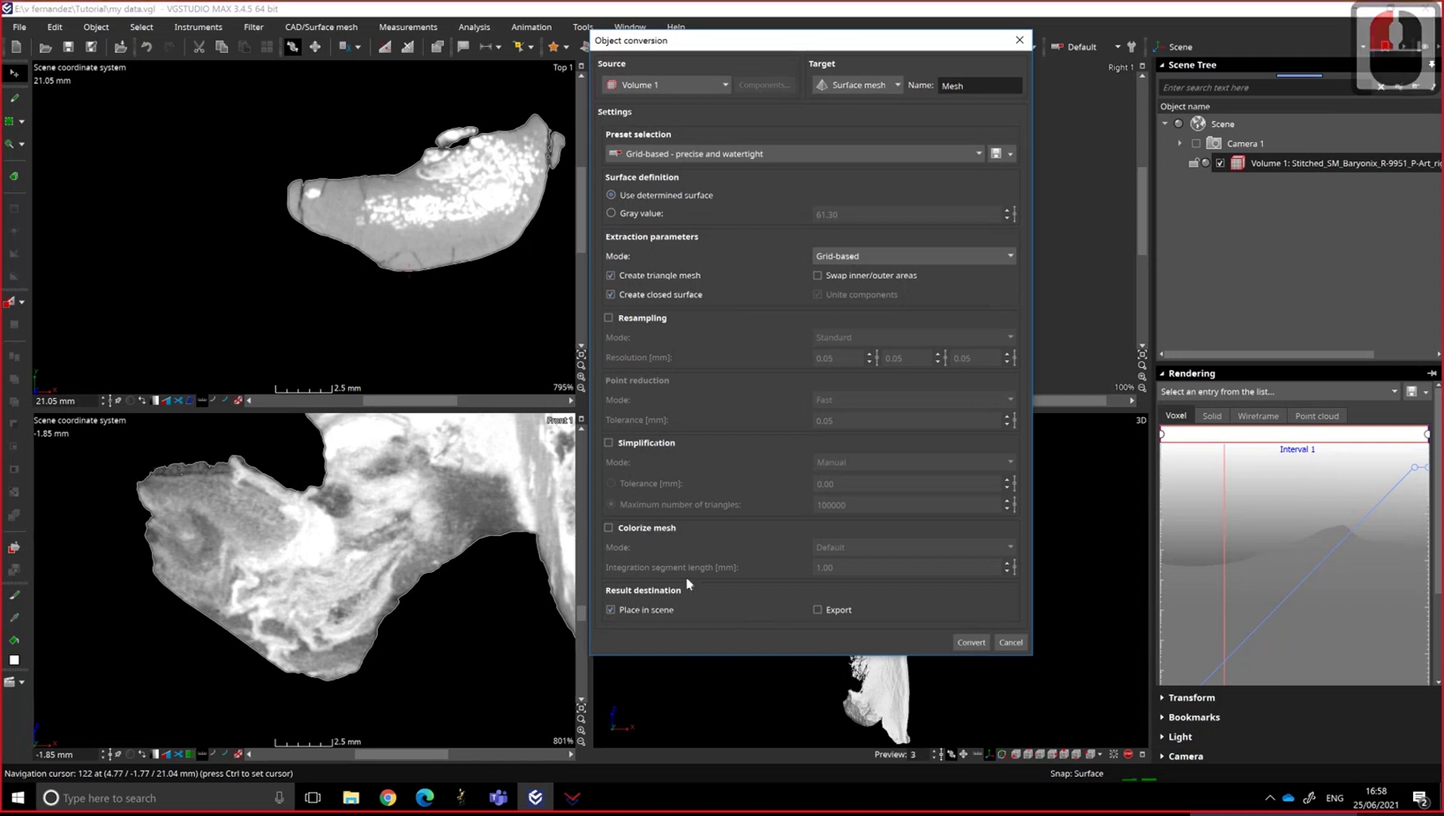
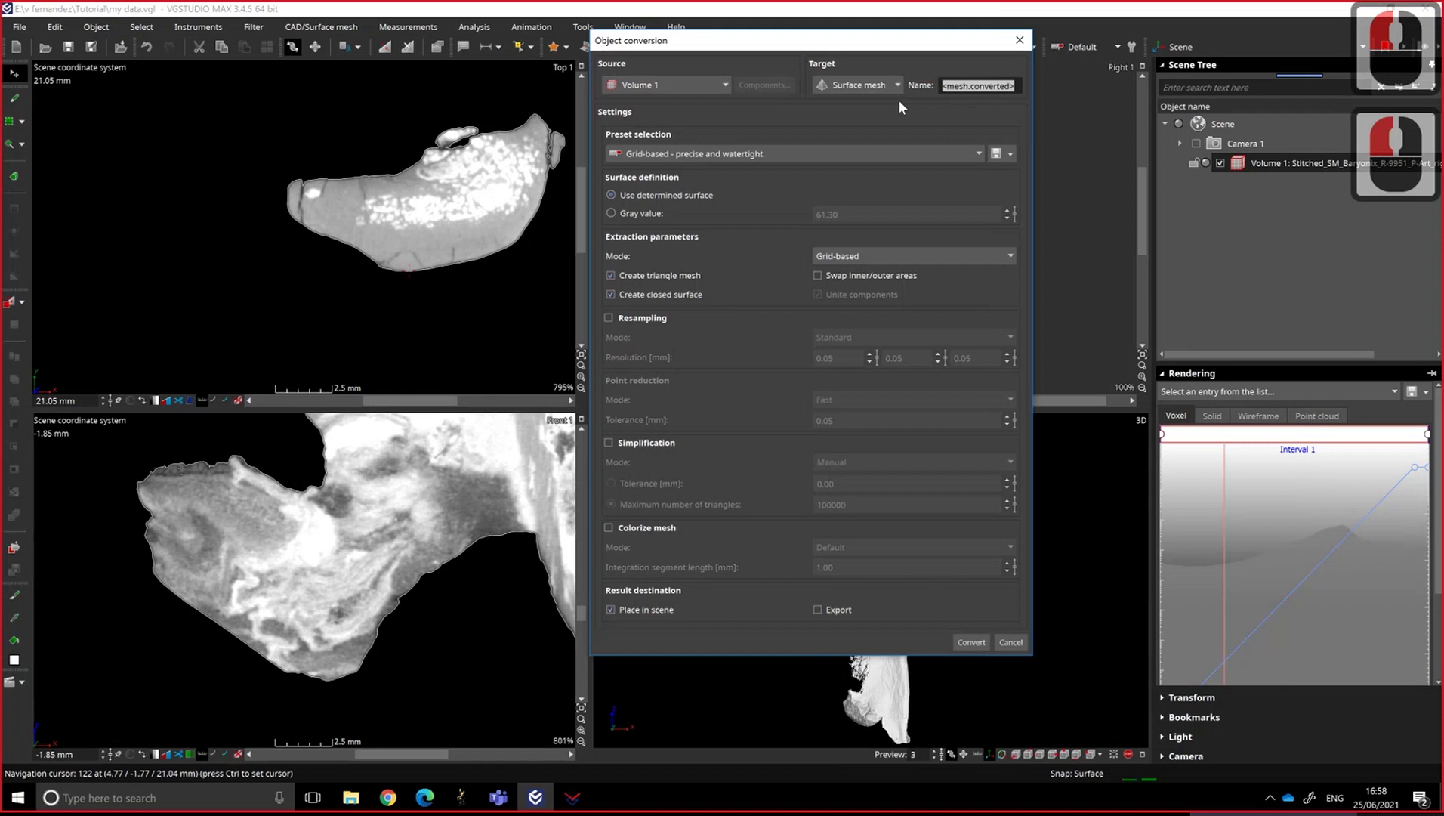
text(myy-sh)
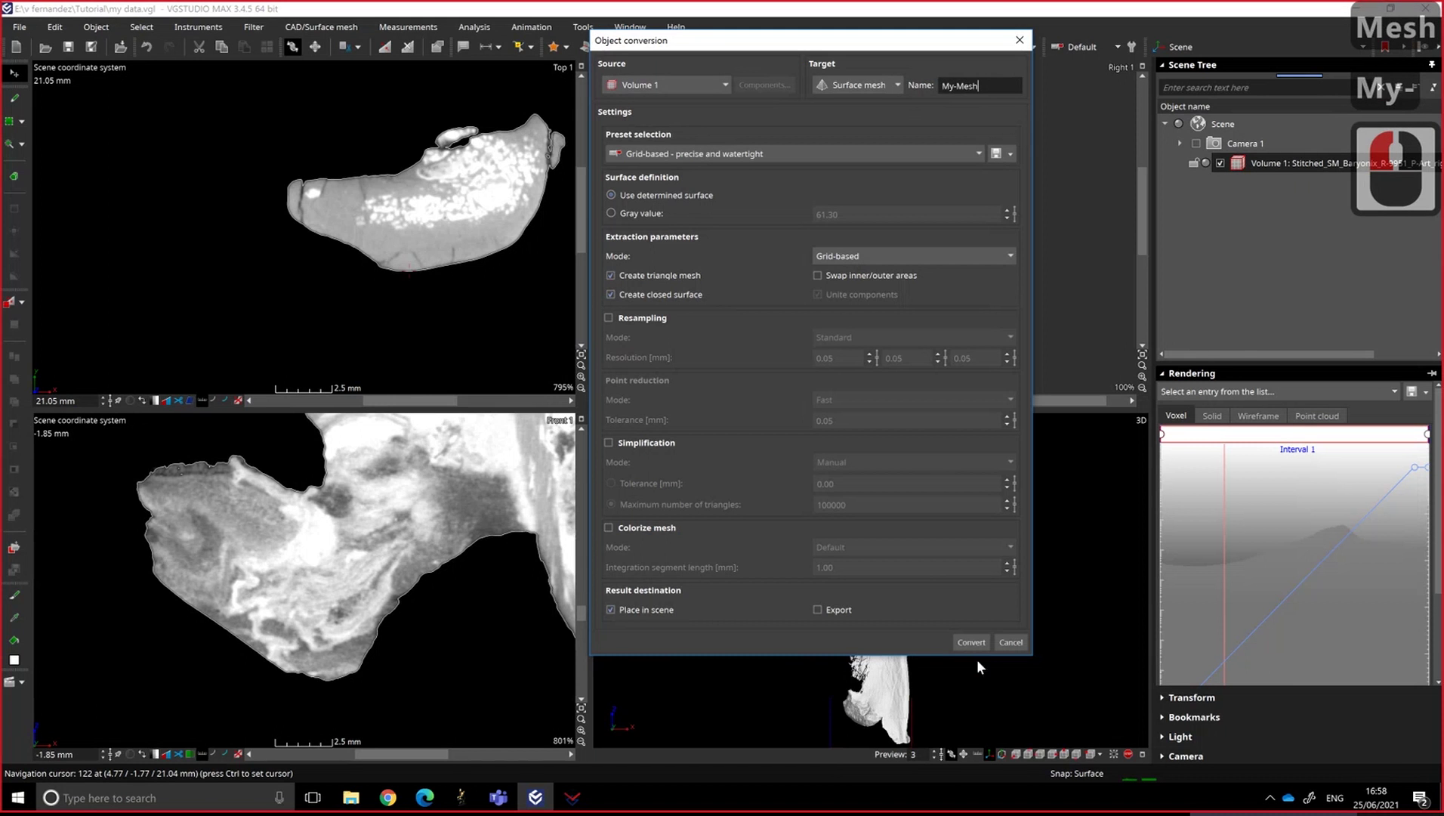
- Convert Volume 1 and place the roughly 7.1-million-triangle mesh in the scene despite the warning
click(976, 648)
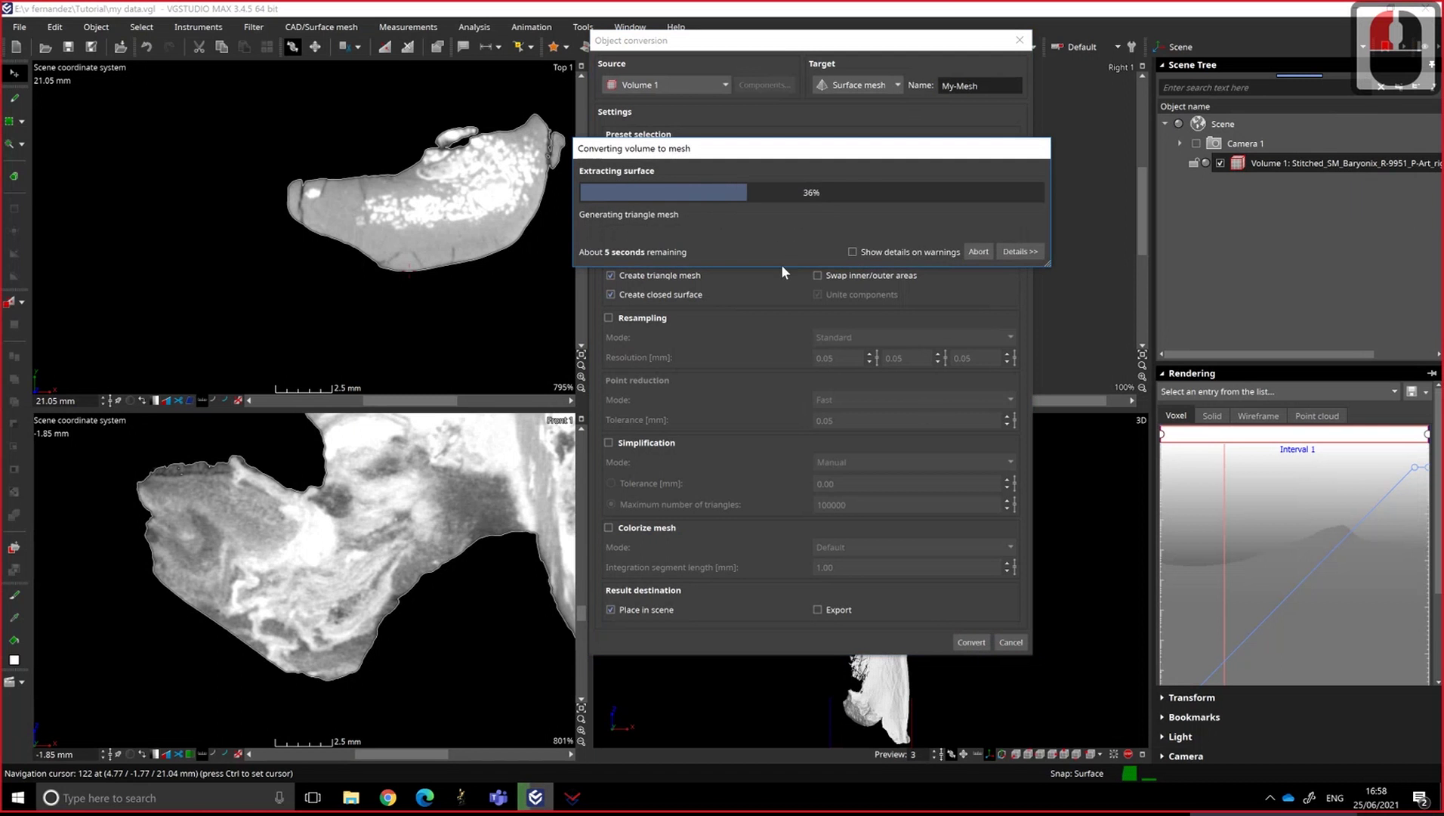
drag(787, 271, 955, 187)
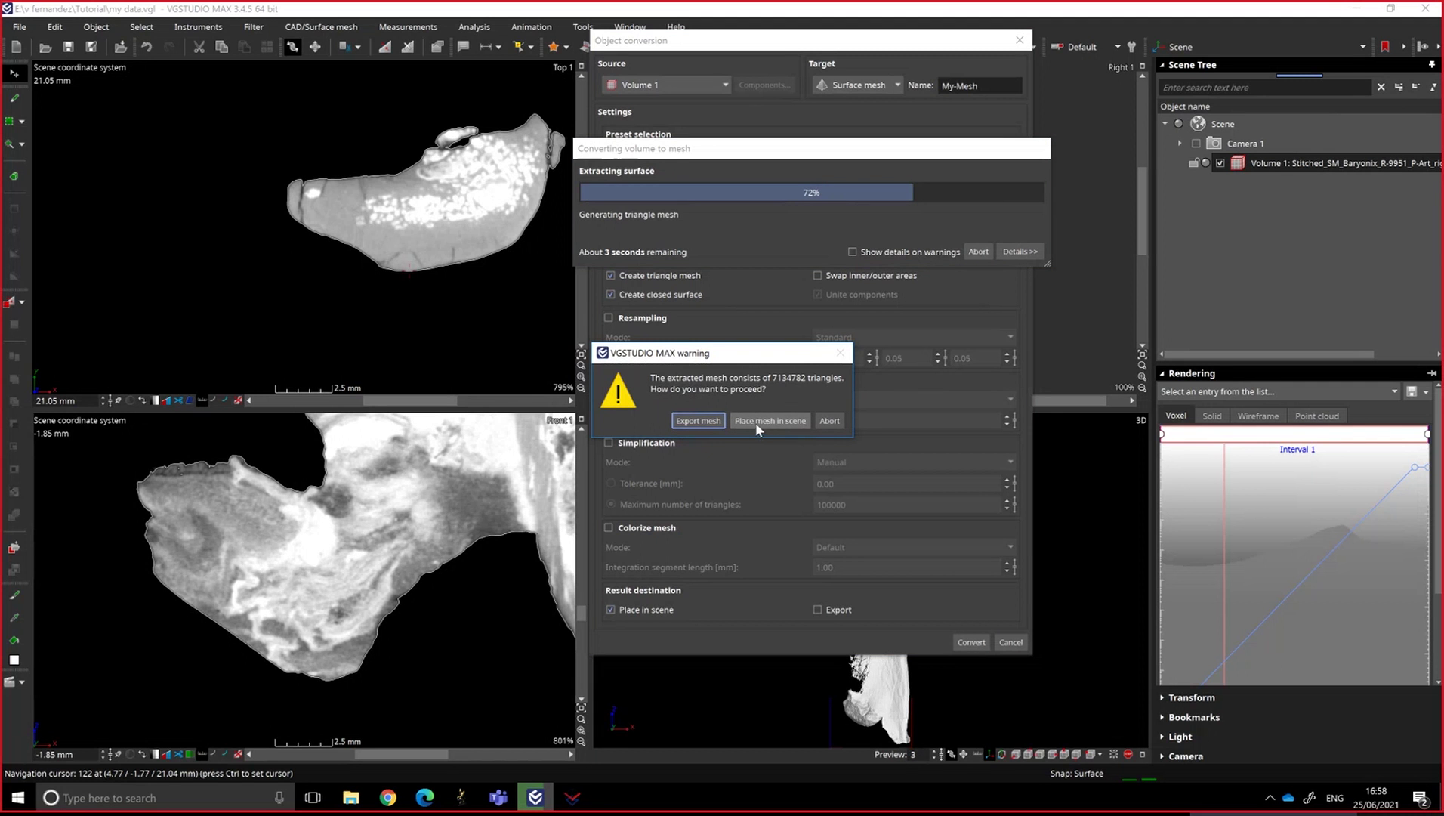
drag(760, 429, 1383, 239)
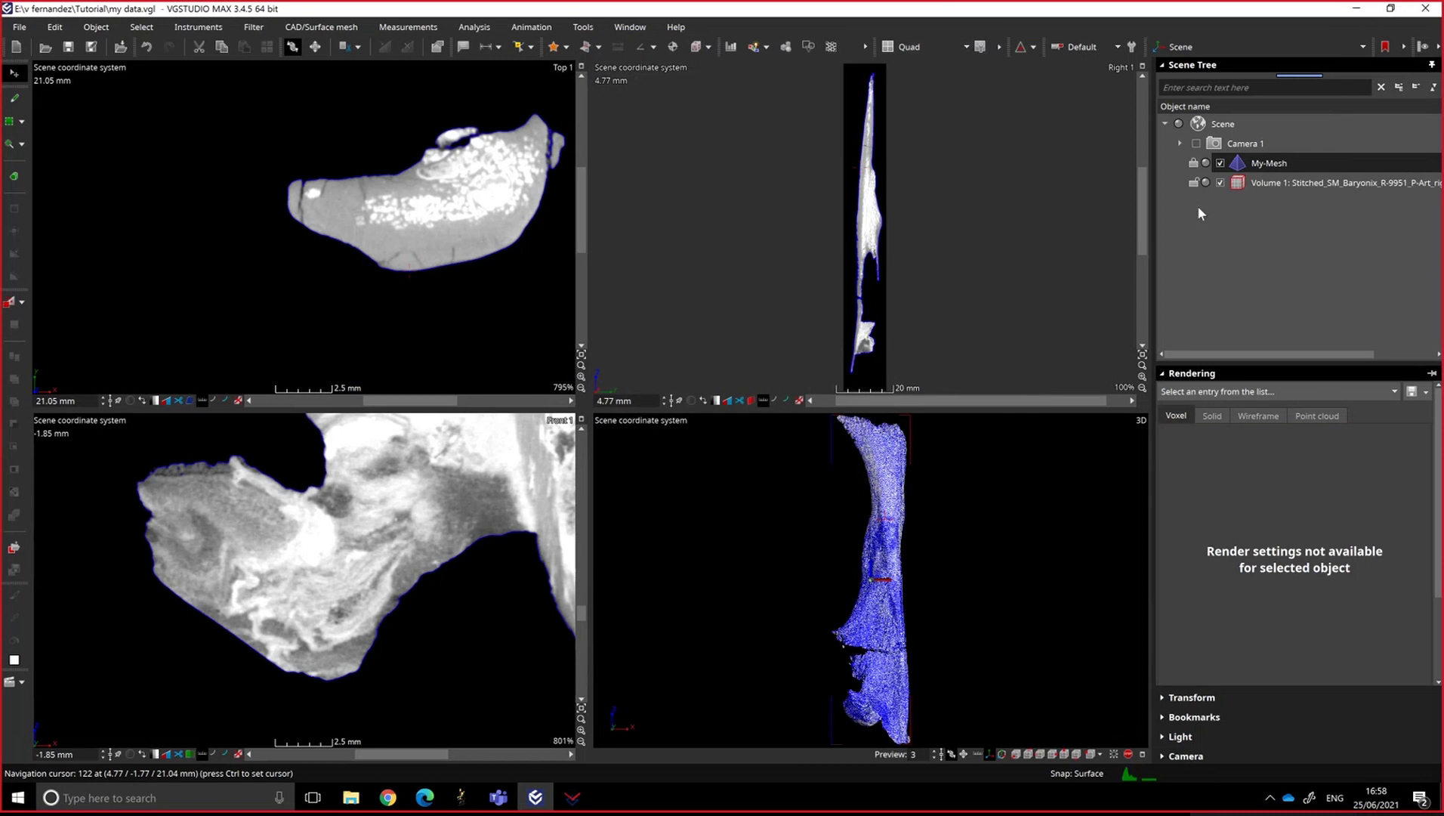
- Hide the CT volume so only My-Mesh shows in the 3D and slice views
drag(1223, 189, 876, 616)
click(1199, 183)
click(1188, 195)
click(888, 558)
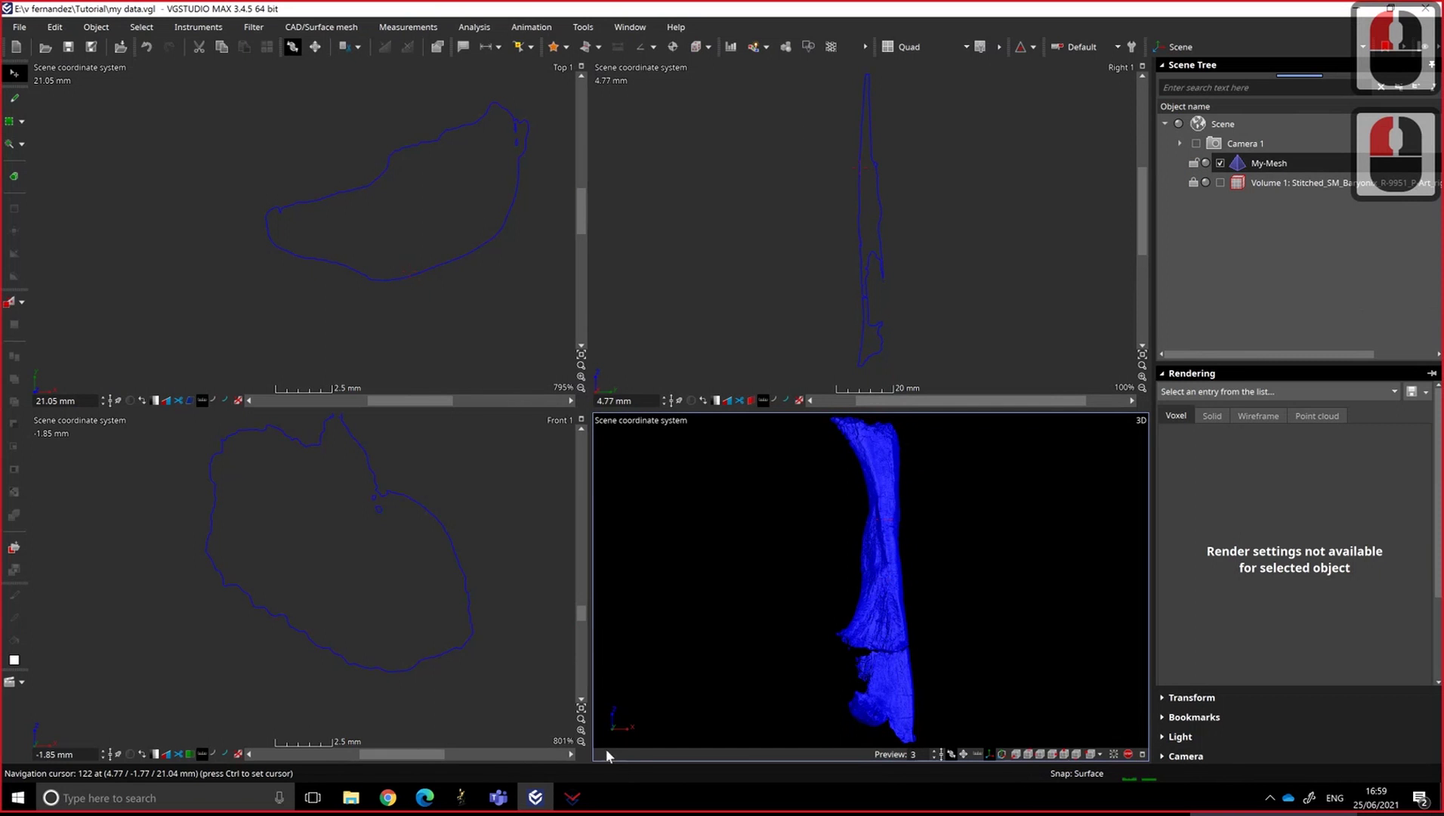
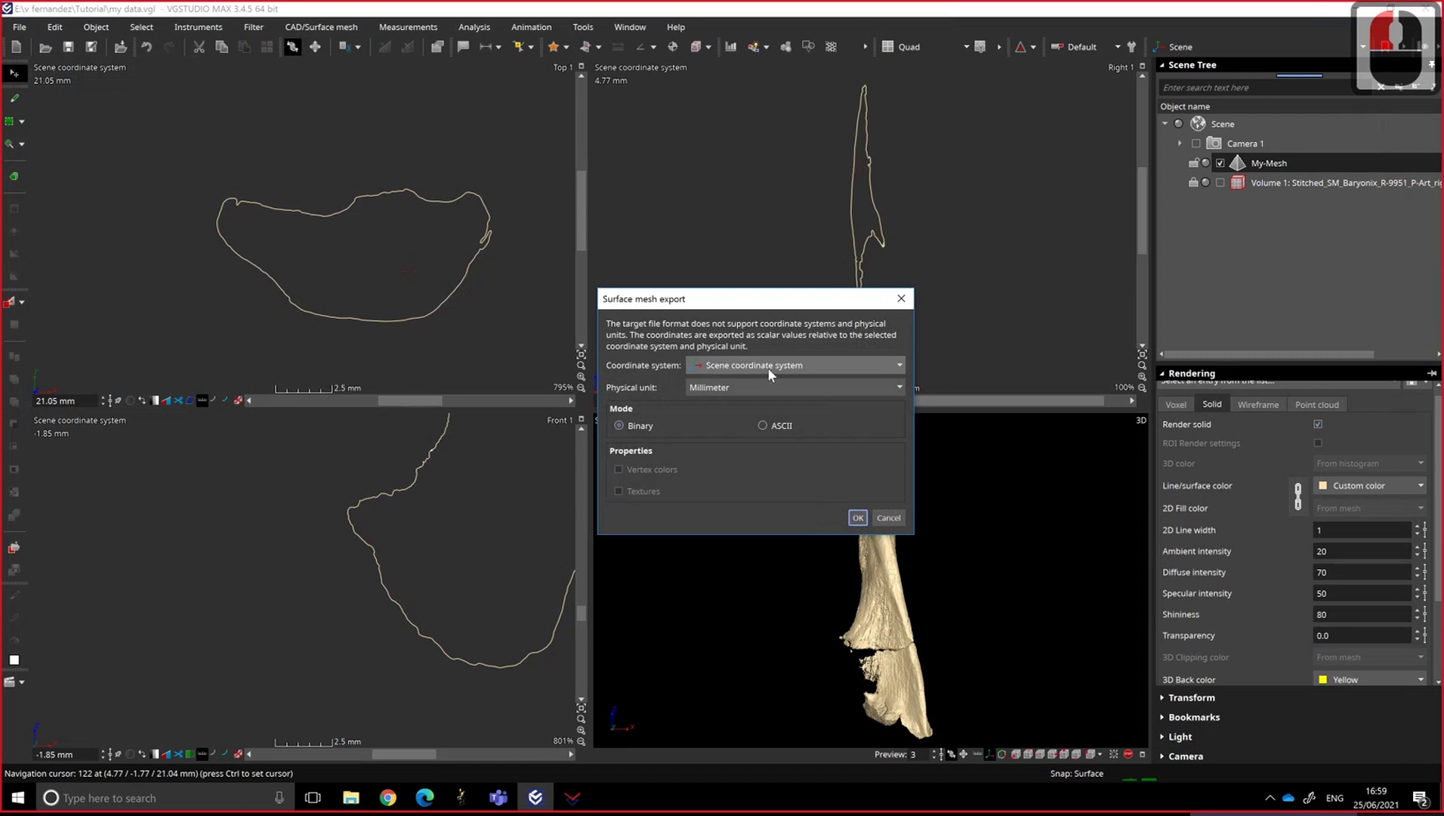
- Export My-Mesh3.stl as Binary/Millimeter and link the mesh object to the saved file
drag(960, 614, 778, 376)
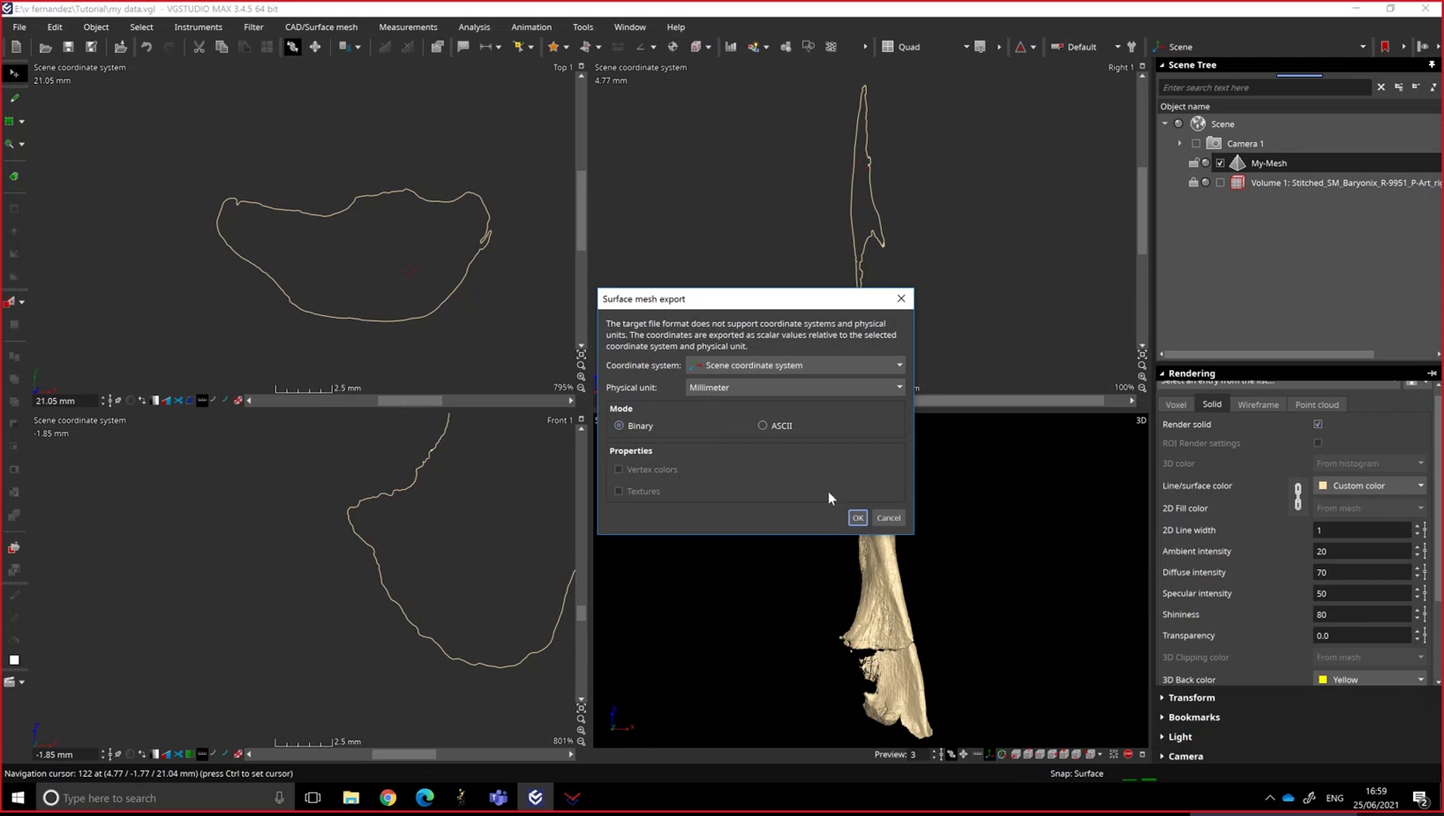
drag(863, 527, 814, 431)
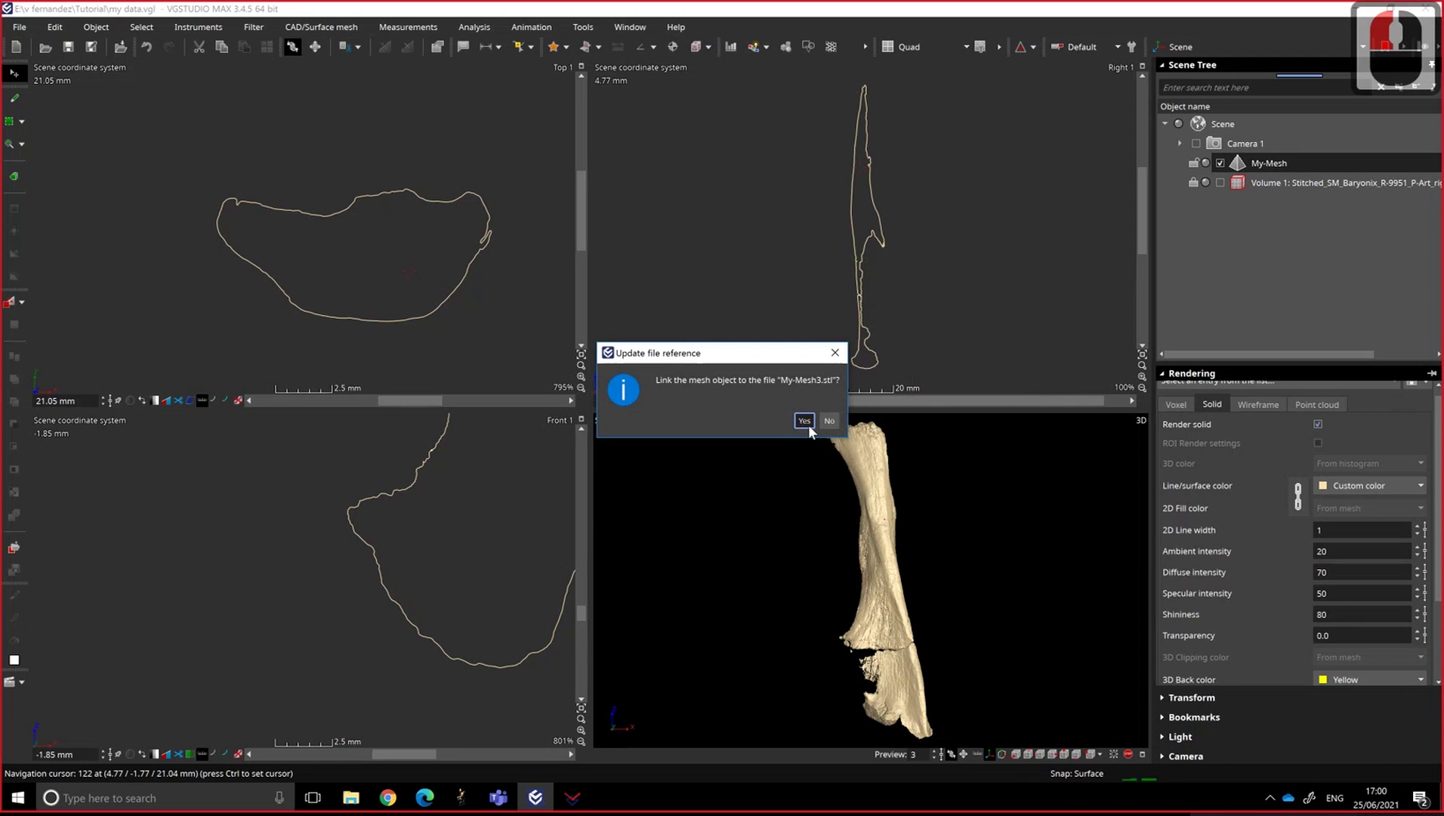
click(805, 390)
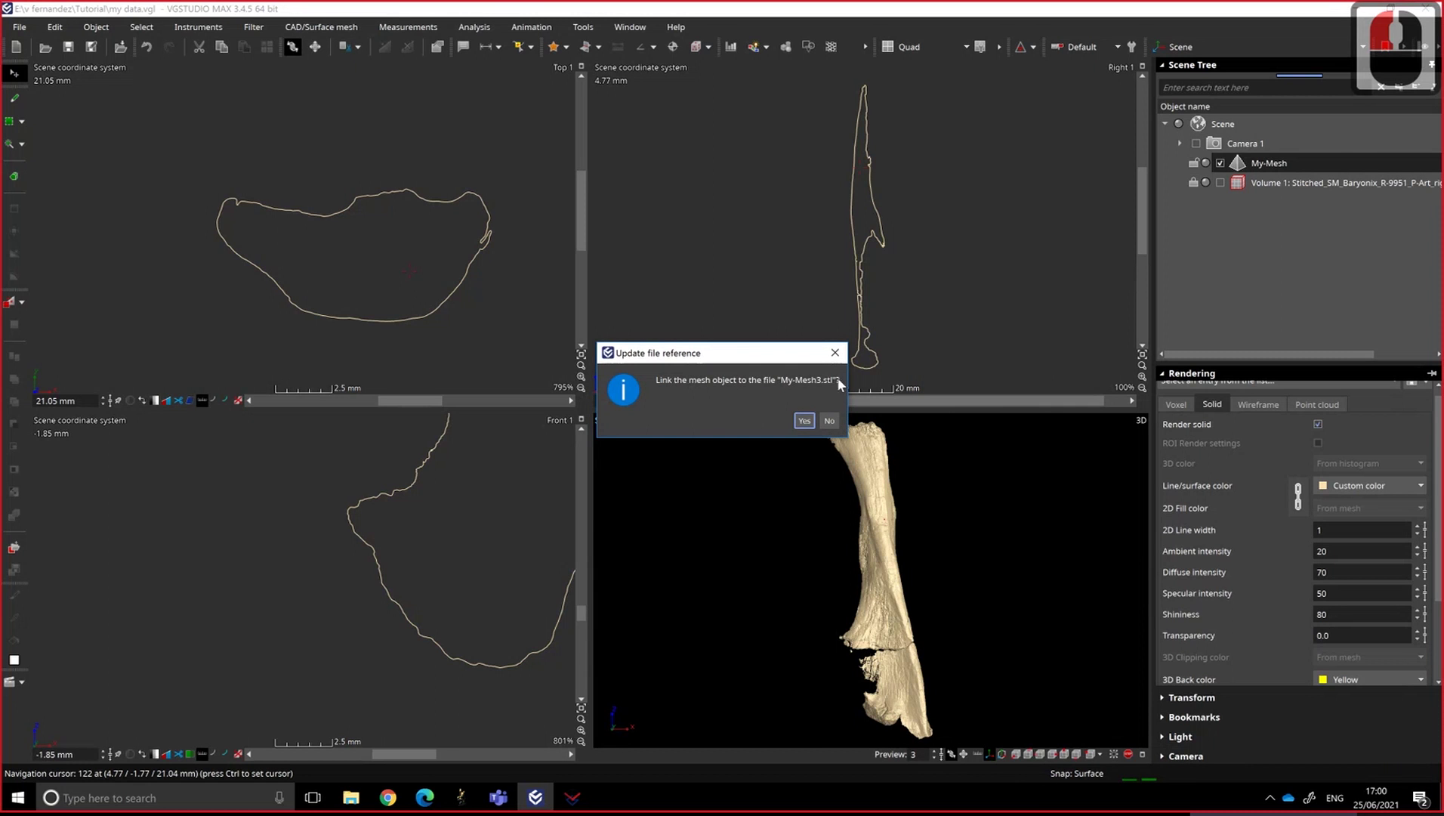
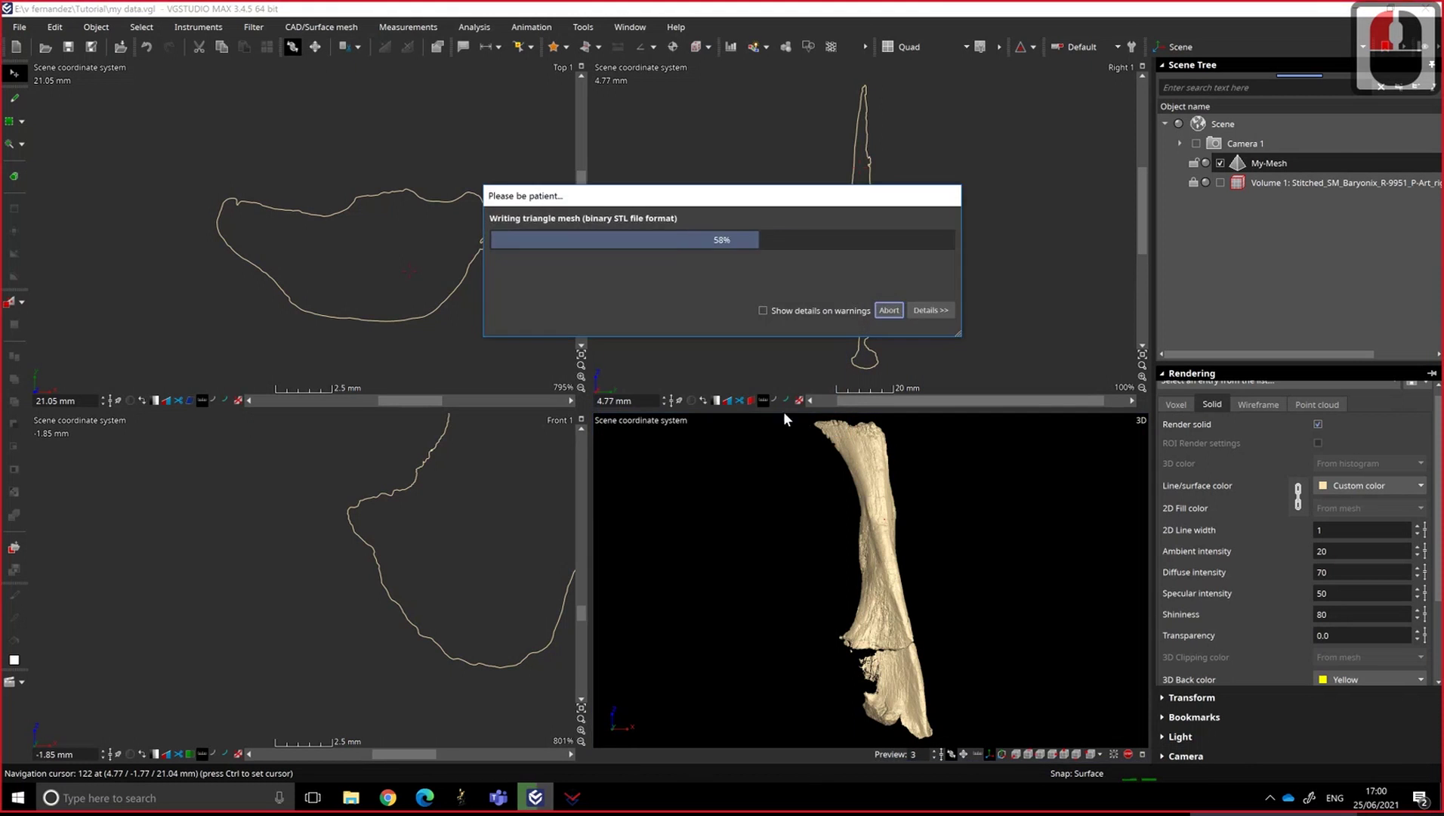
- Reopen the STL export dialog from the File menu, proposing My-Mesh.stl
click(13, 32)
click(565, 214)
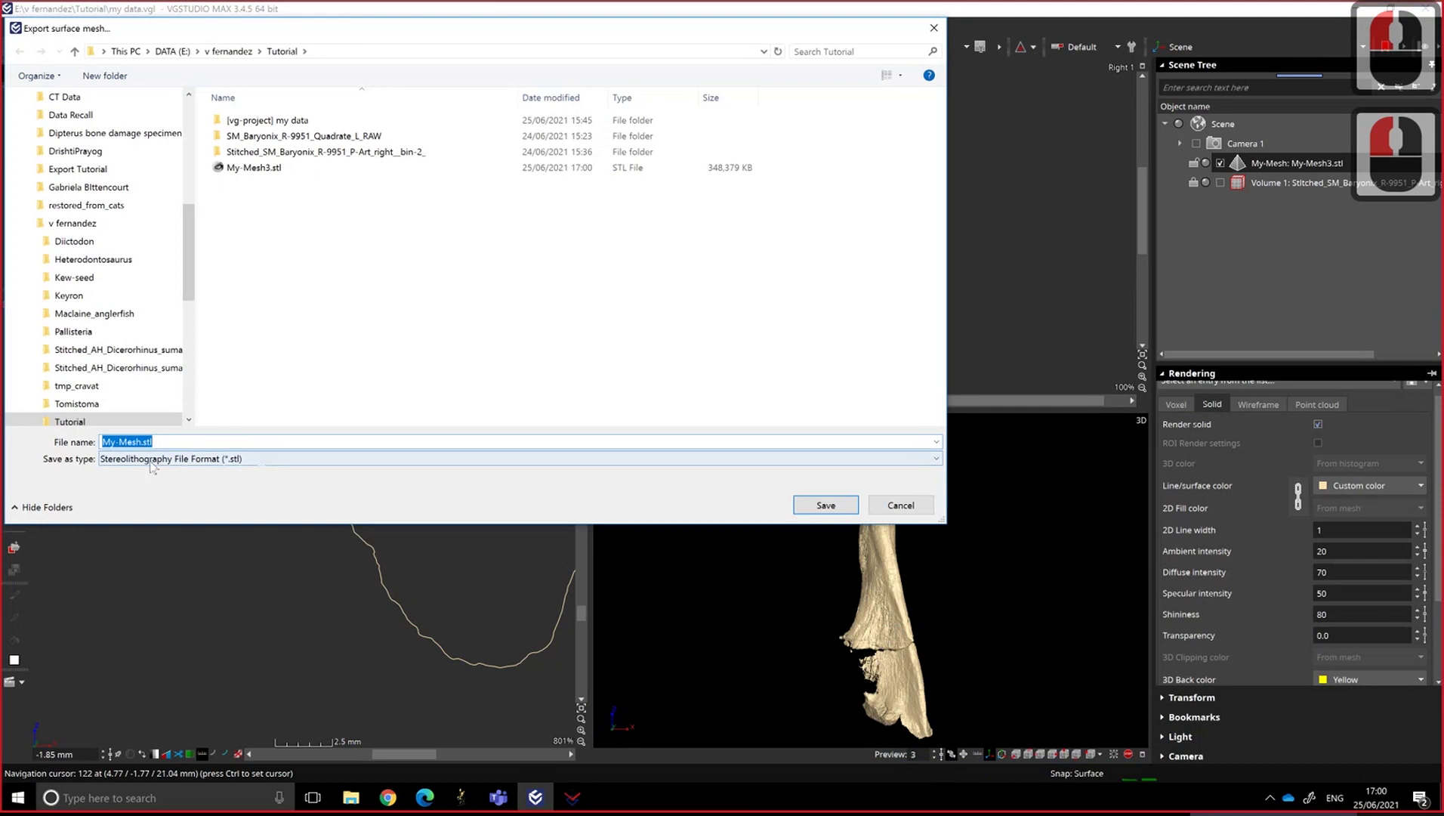
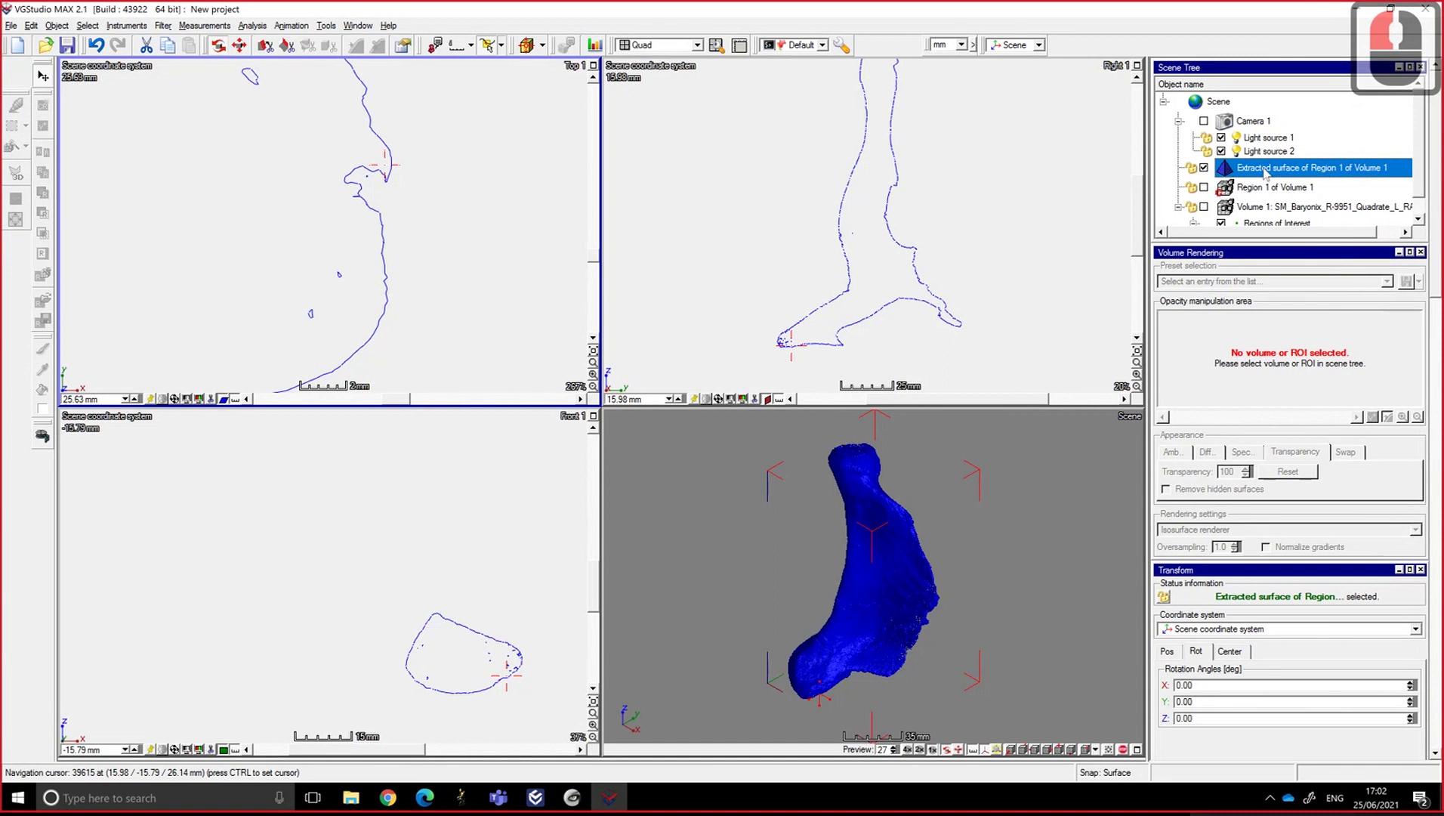
- Zoom into the 3D view, then refit it to show the whole blue bone mesh
scroll(down, 3)
scroll(down, 3)
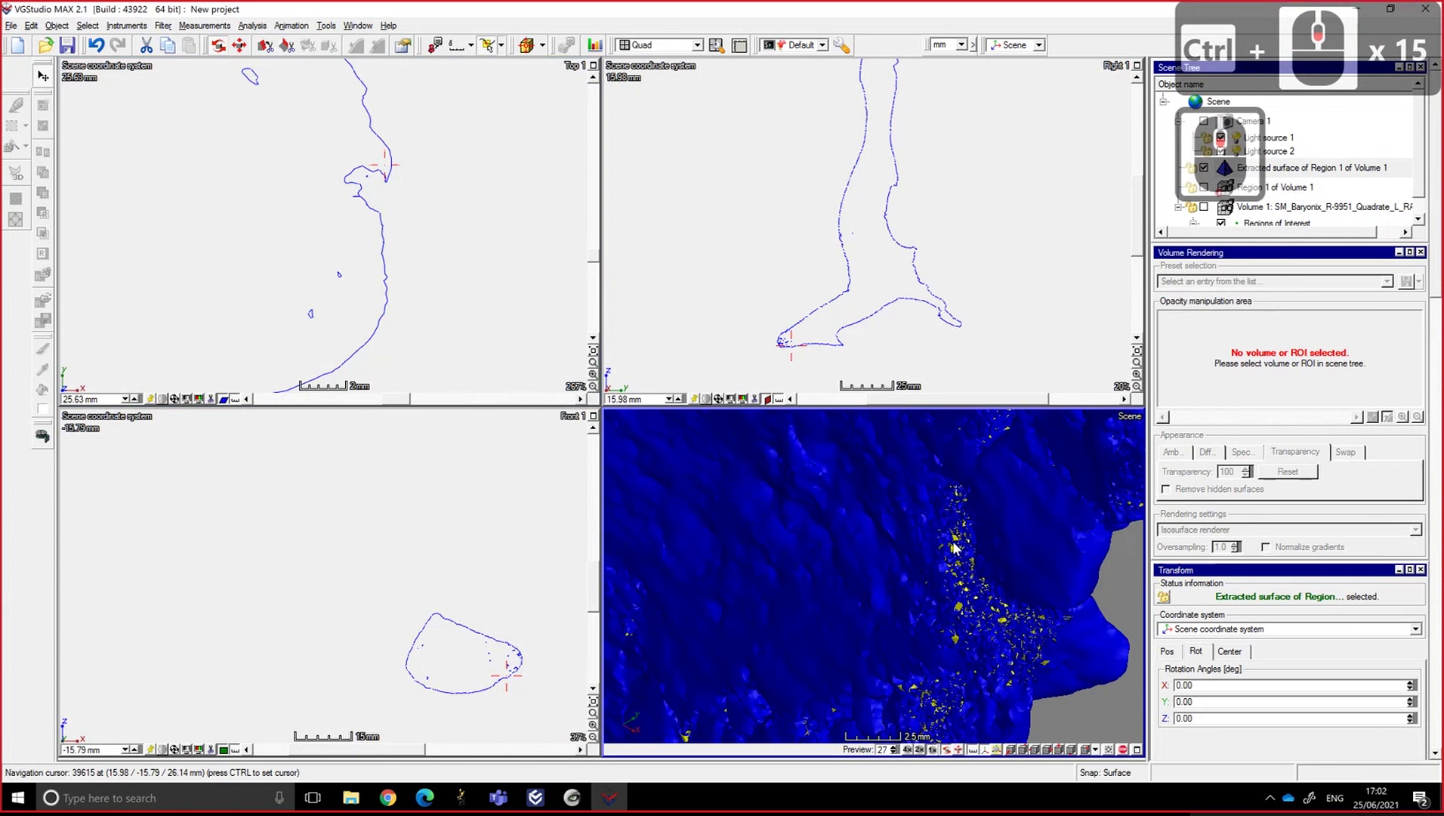
drag(961, 545, 961, 541)
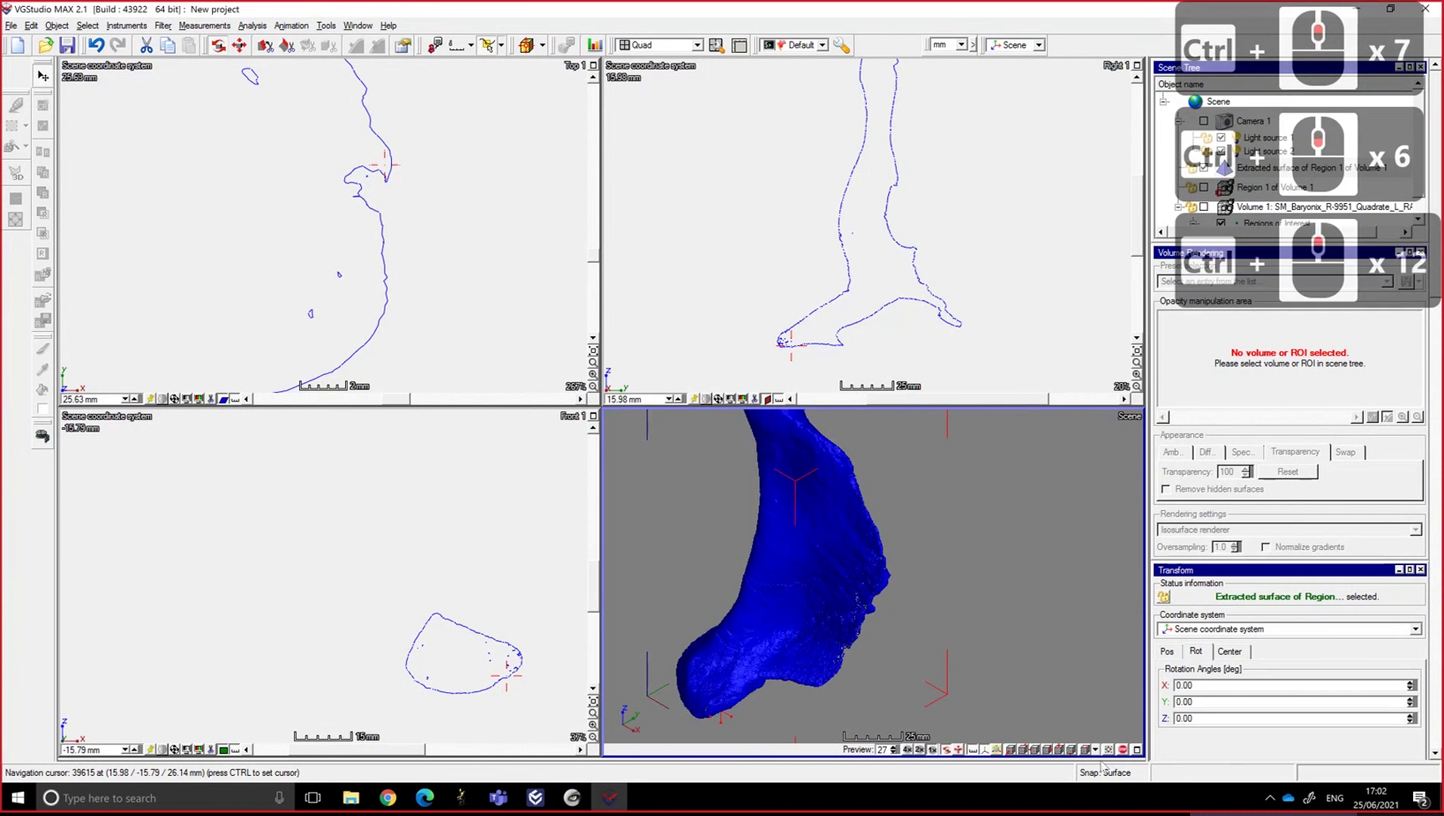
- Adjust the mesh's render properties toward a pale bone-white surface colour
click(772, 600)
drag(980, 662, 1260, 175)
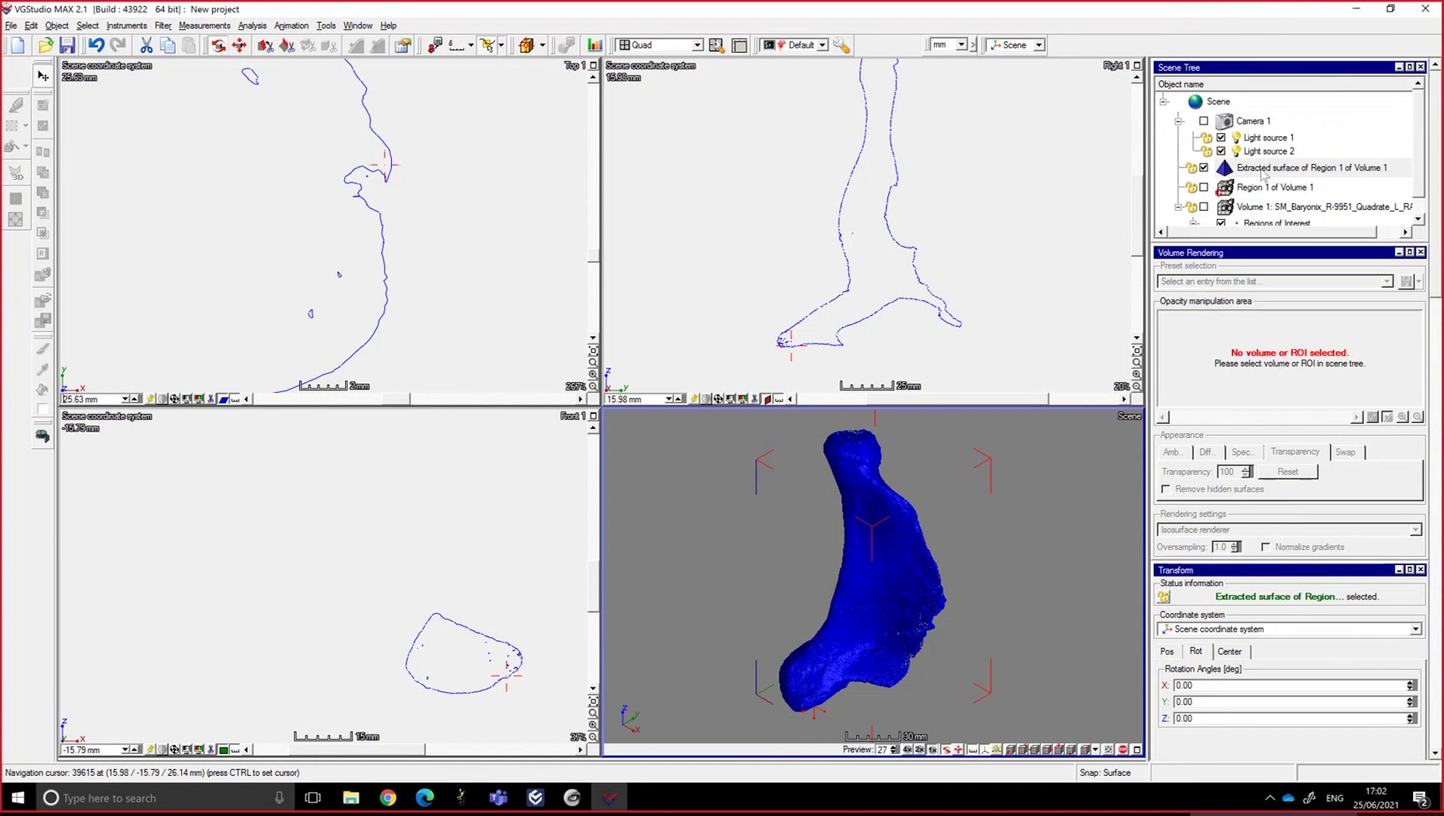
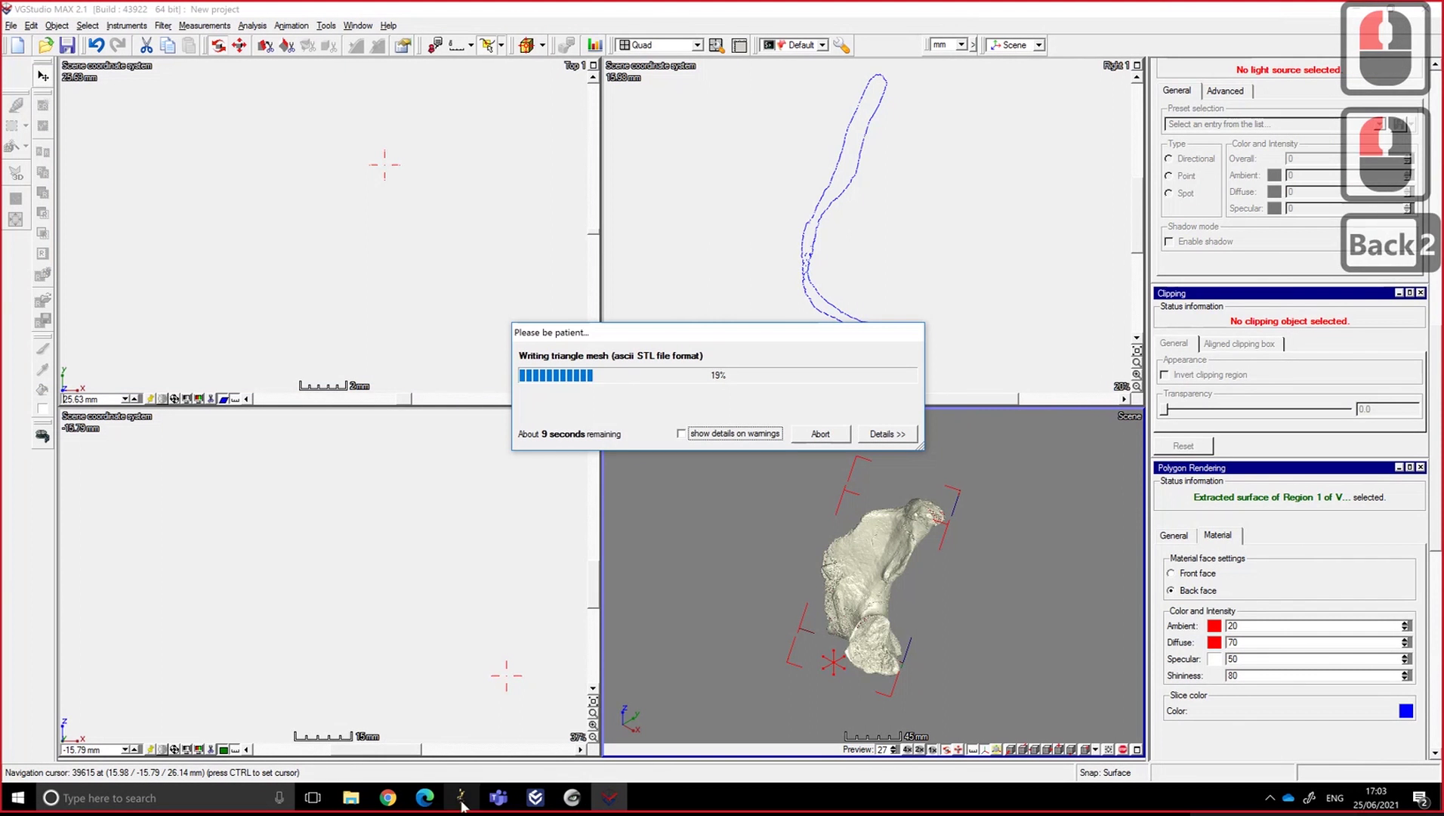
- Switch to another open program while My-Mesh2.stl is written as ASCII STL
click(361, 800)
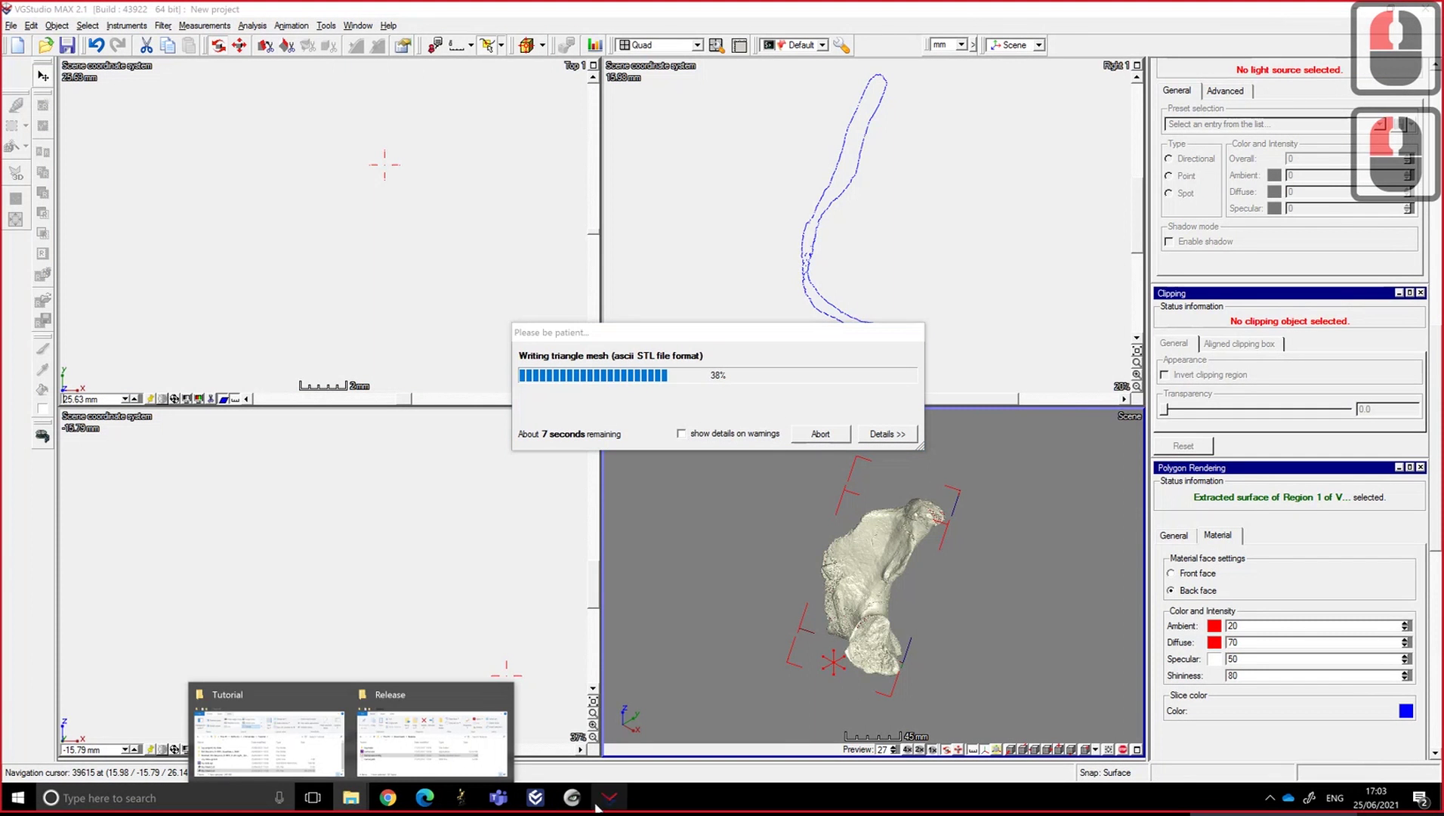